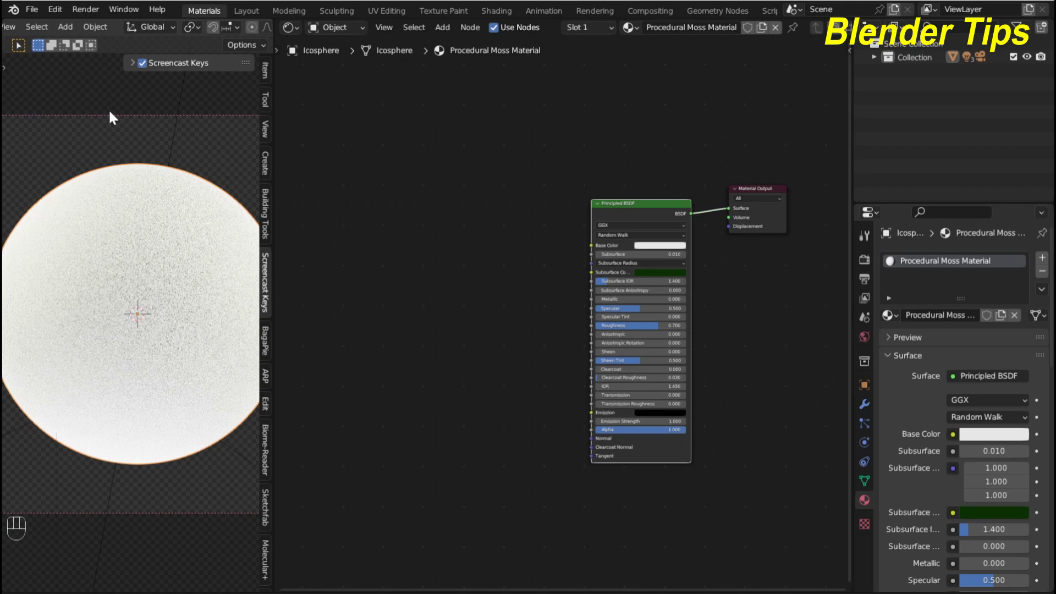
# - Toggle the sidebar and look over the icosphere and its Procedural Moss Material node setup
pyautogui.press('n')
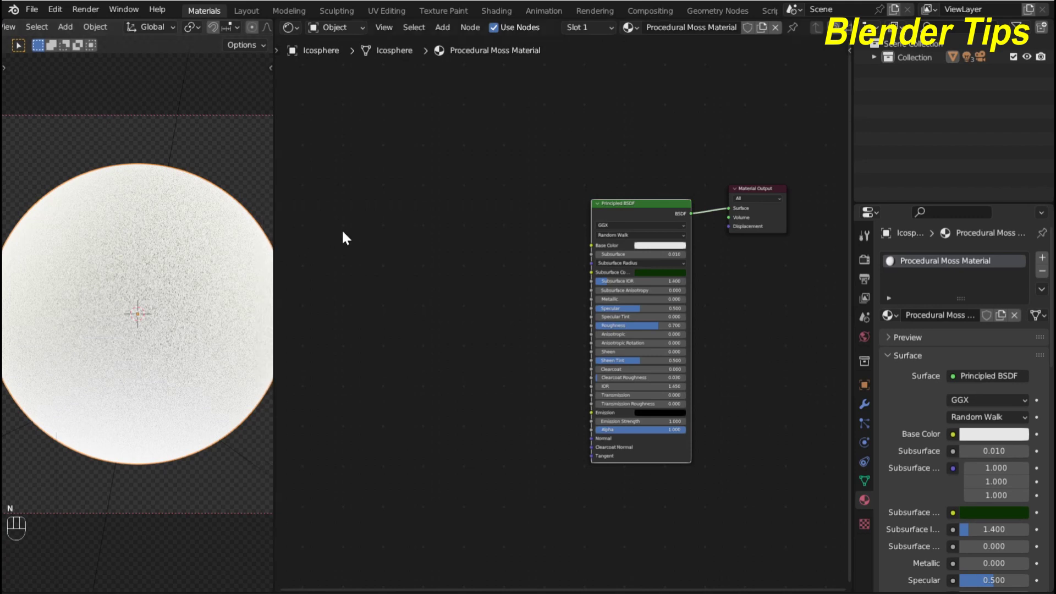
pyautogui.click(488, 253)
pyautogui.middleClick(489, 253)
pyautogui.scroll(3)
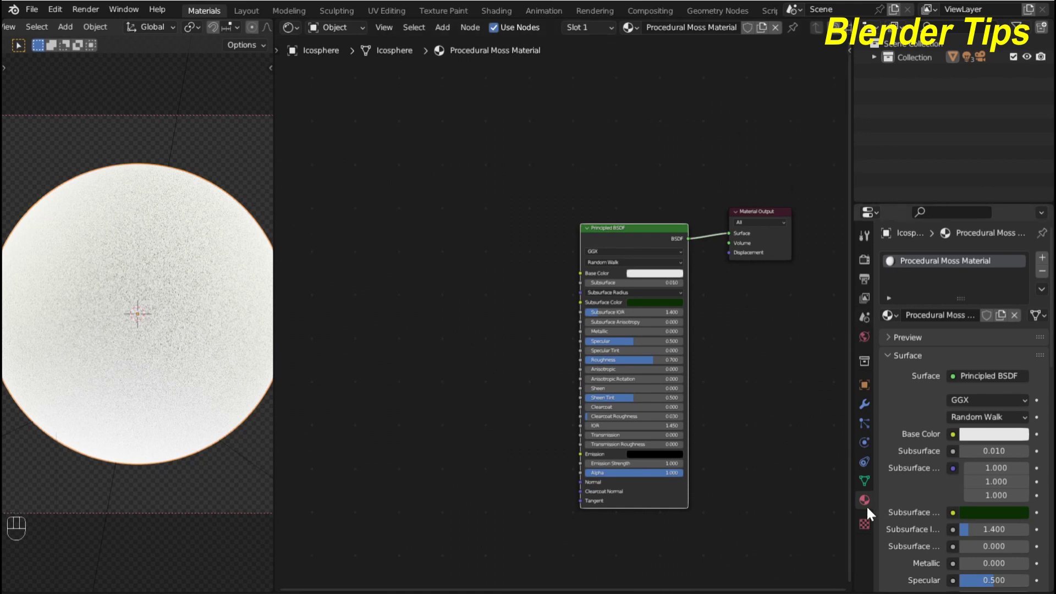
pyautogui.scroll(-3)
pyautogui.moveTo(995, 416); pyautogui.dragTo(978, 459)
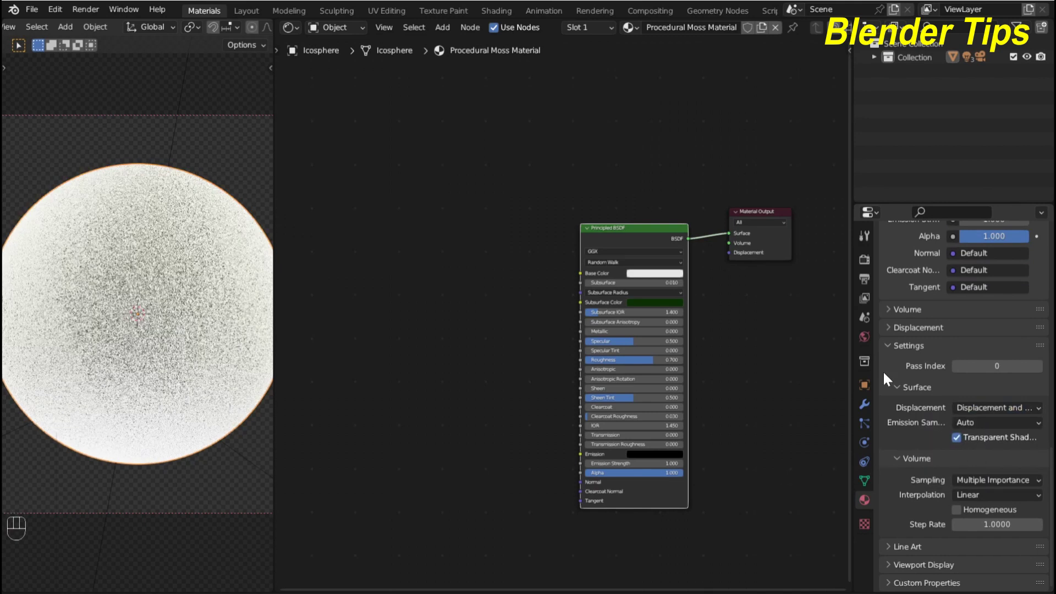
# - Check the world's HDRI background settings, return to material properties and recentre the shader nodes
pyautogui.click(871, 345)
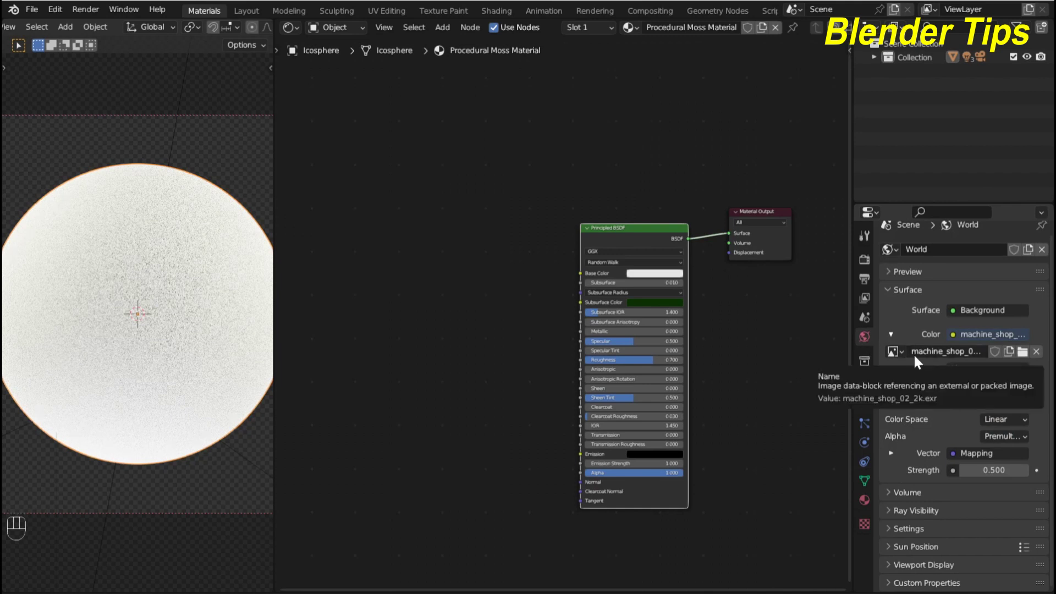
pyautogui.click(867, 507)
pyautogui.scroll(3)
pyautogui.moveTo(486, 285); pyautogui.dragTo(460, 249)
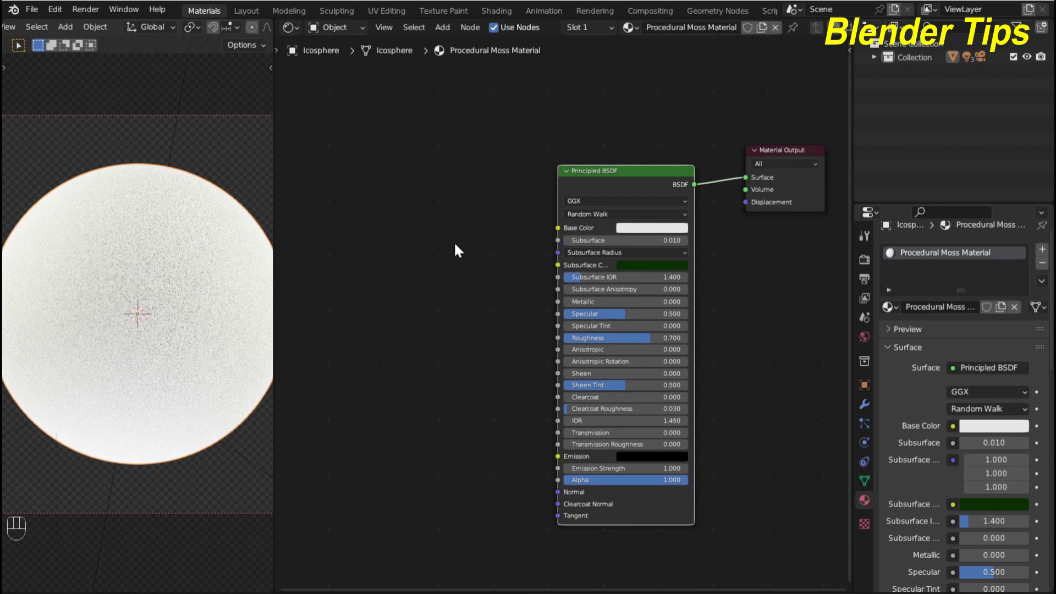
pyautogui.scroll(-3)
pyautogui.middleClick(434, 269)
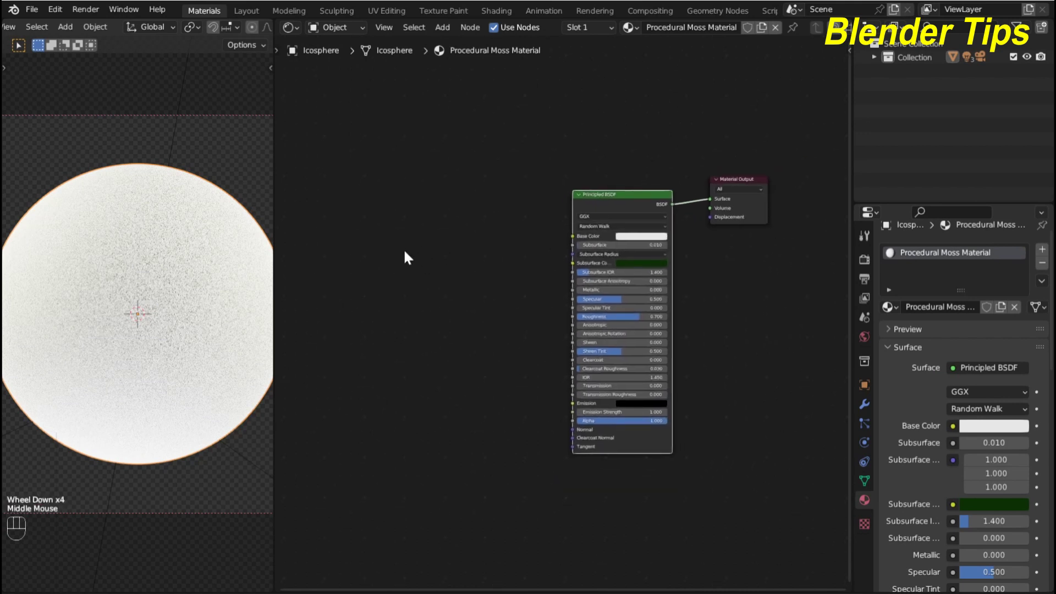
# - Add a Voronoi Texture node to the moss material via node search
pyautogui.press('shift+a')
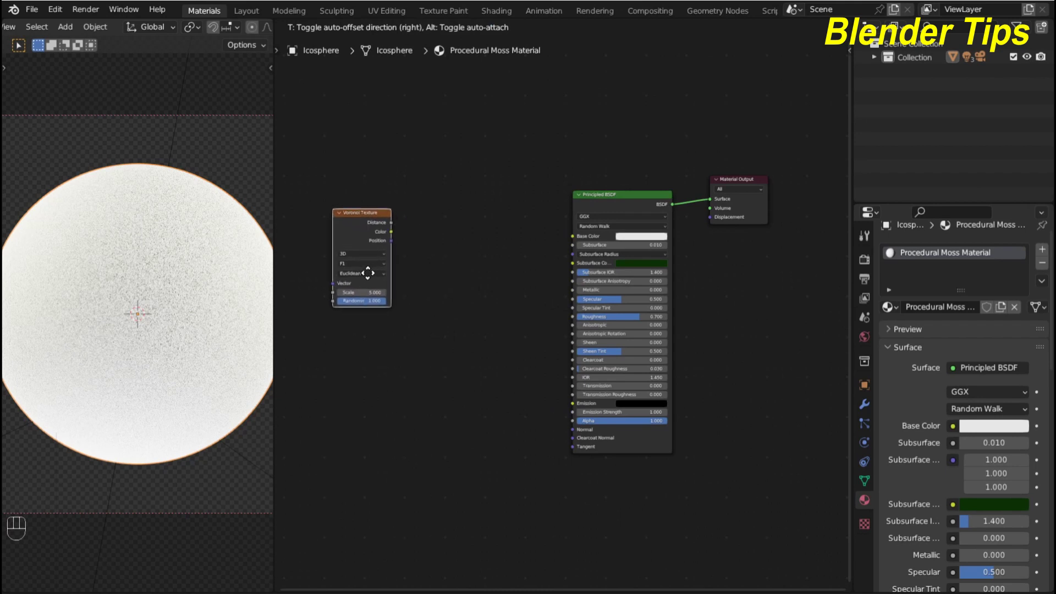
pyautogui.scroll(3)
pyautogui.moveTo(436, 295); pyautogui.dragTo(557, 326)
pyautogui.scroll(-3)
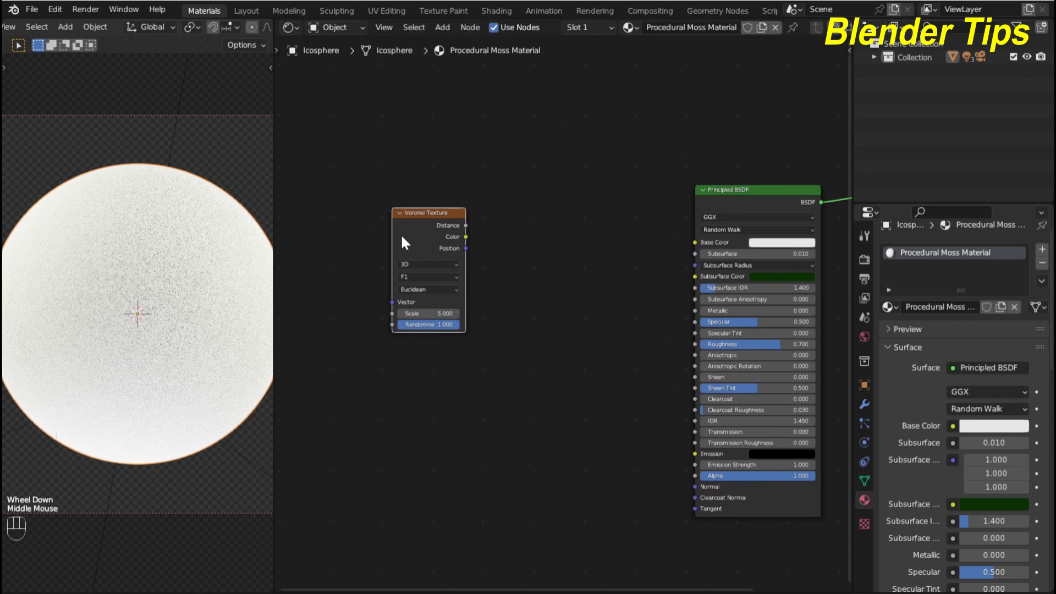
# - Add Texture Coordinate and Mapping nodes feeding the Voronoi (Ctrl+T), then bring up Edit > Preferences > Add-ons
pyautogui.press('ctrl+t')
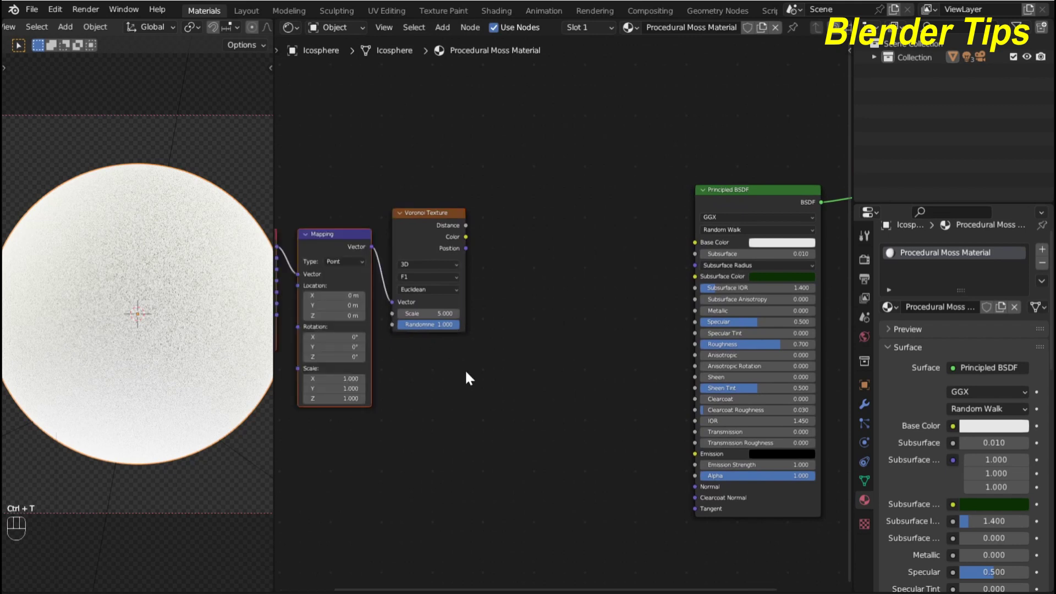
pyautogui.moveTo(470, 379); pyautogui.dragTo(551, 380)
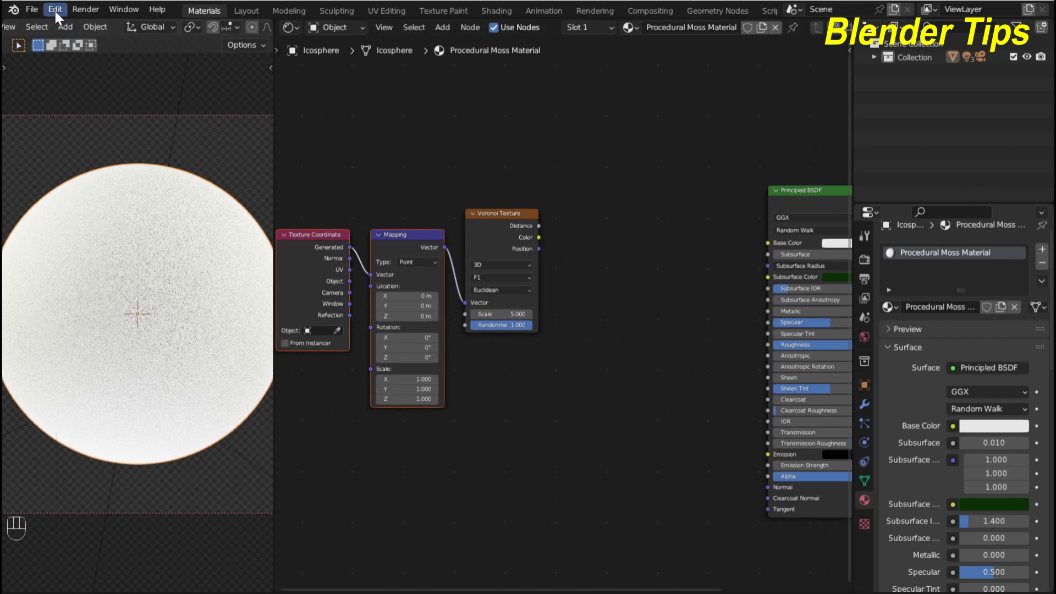
pyautogui.moveTo(60, 16); pyautogui.dragTo(80, 225)
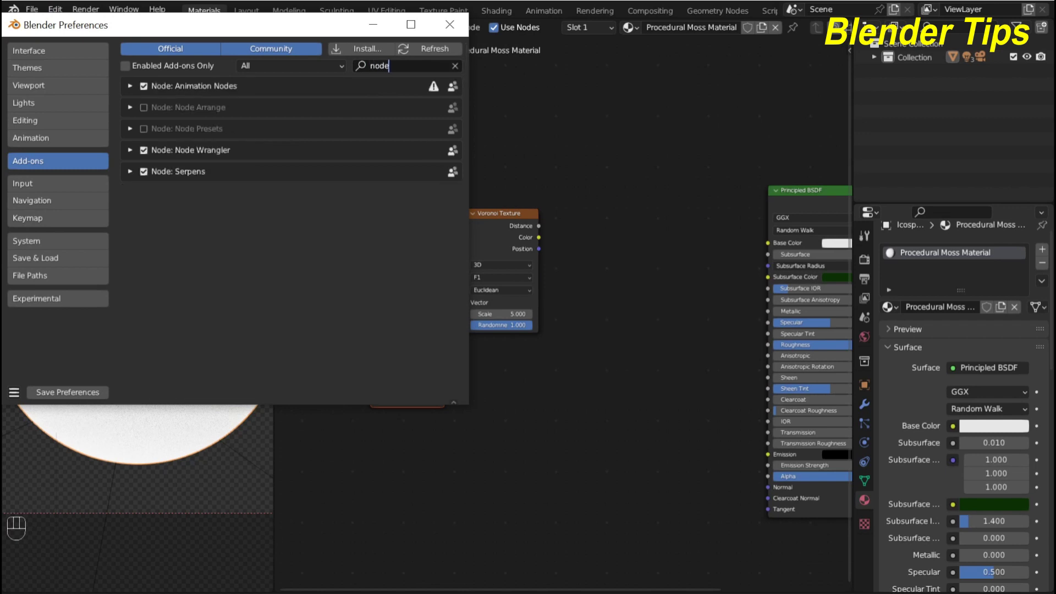
# - Verify Node Wrangler is enabled in the add-ons list and close Preferences back to the shader editor
pyautogui.scroll(3)
pyautogui.scroll(-3)
pyautogui.middleClick(520, 389)
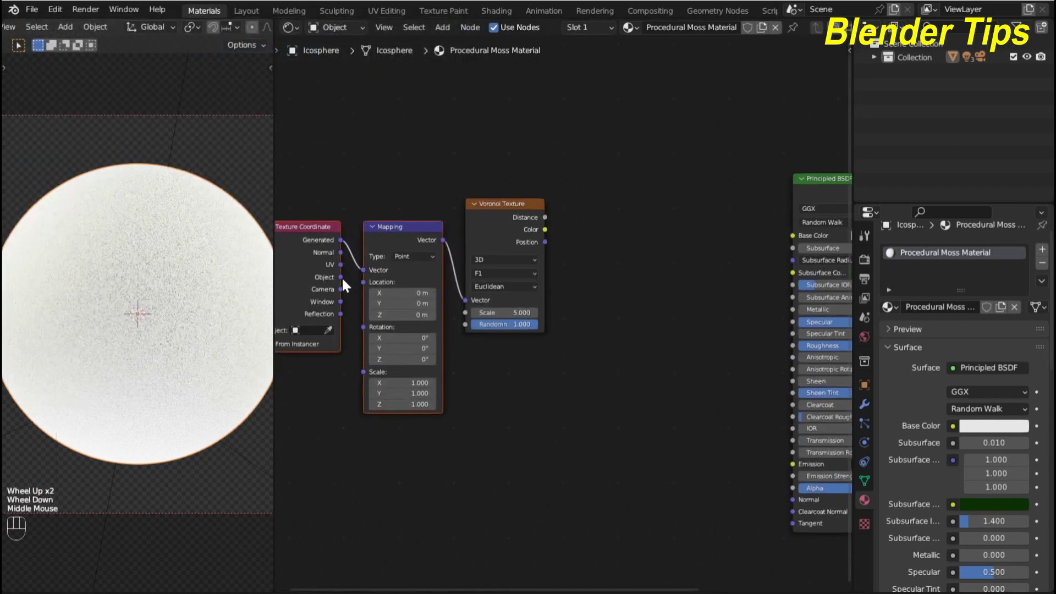
# - Feed the Texture Coordinate Object output into the Mapping node's Vector input
pyautogui.click(343, 281)
pyautogui.moveTo(346, 281); pyautogui.dragTo(362, 277)
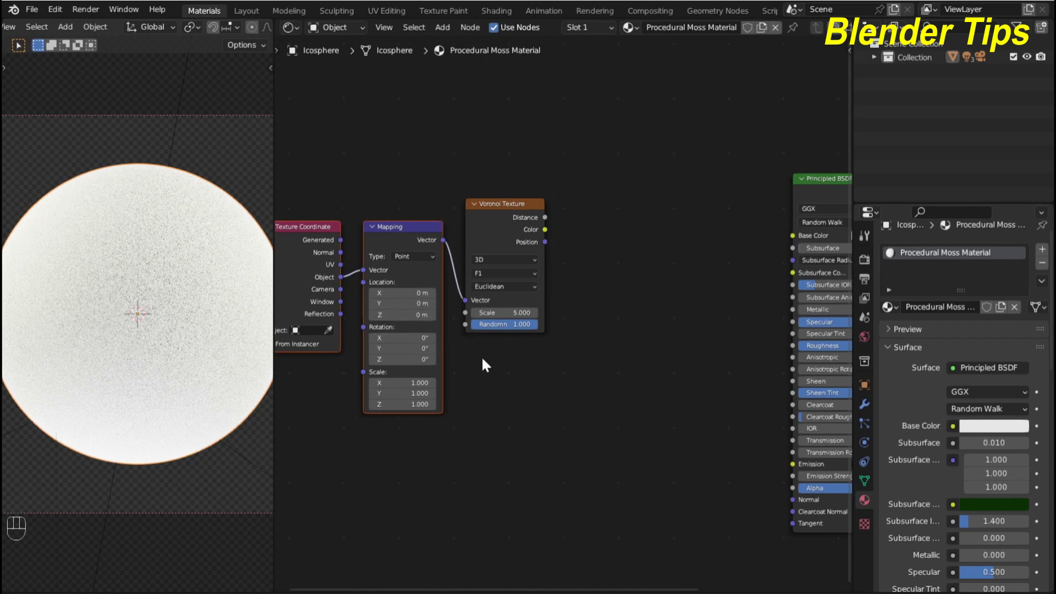
pyautogui.scroll(-3)
pyautogui.middleClick(611, 309)
pyautogui.scroll(3)
# - Preview the Voronoi Texture's distance output directly on the icosphere
pyautogui.click(453, 248)
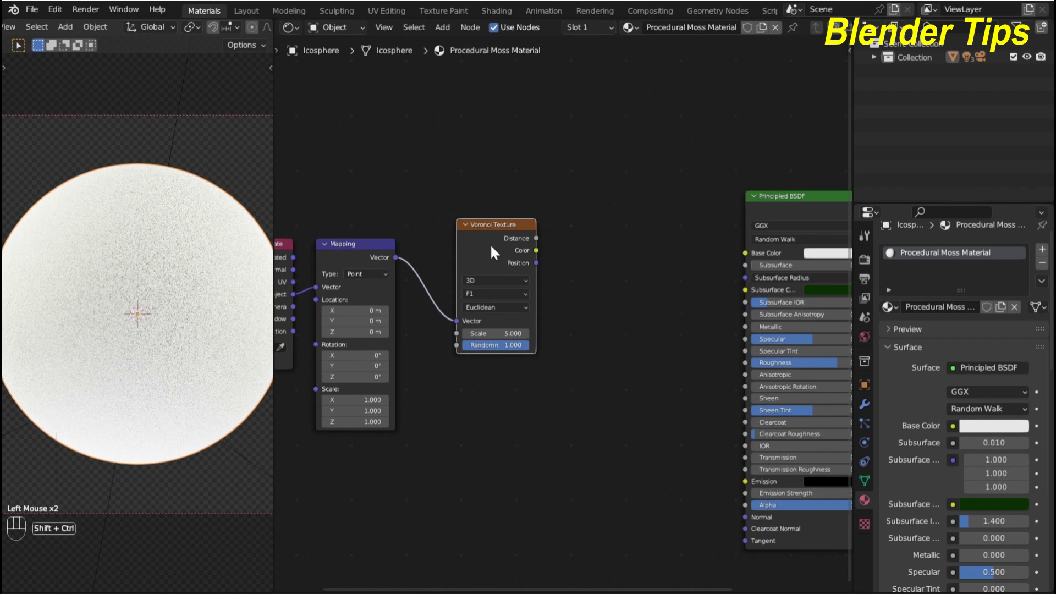
pyautogui.click(496, 251)
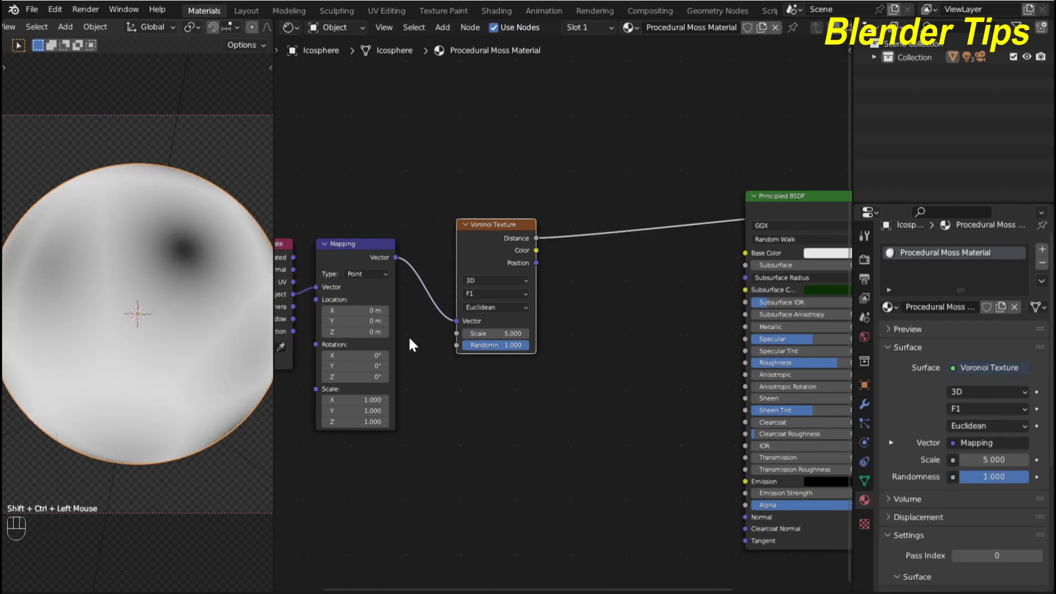
pyautogui.scroll(-3)
pyautogui.middleClick(489, 406)
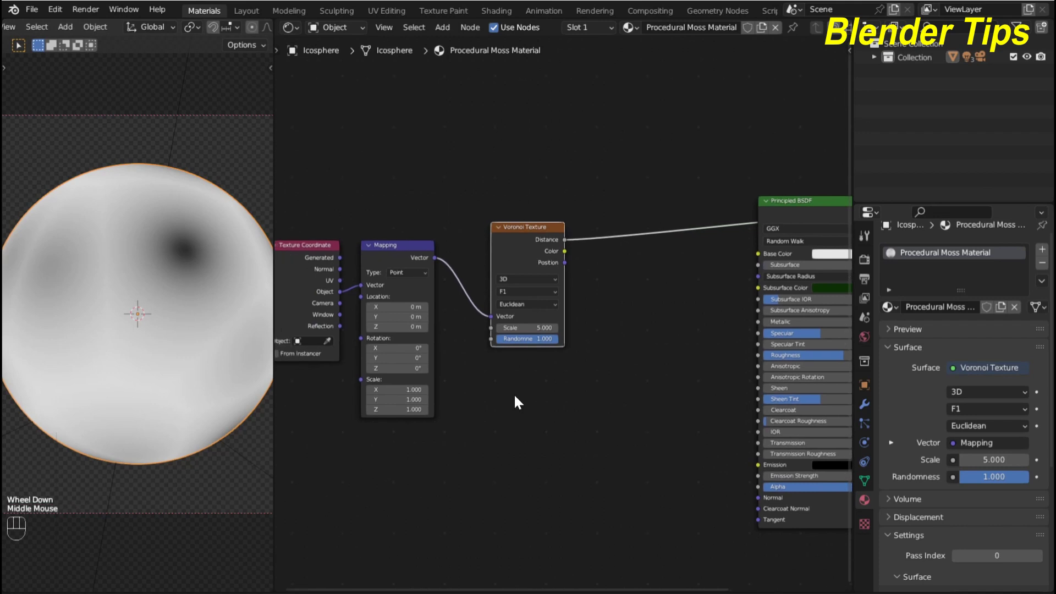
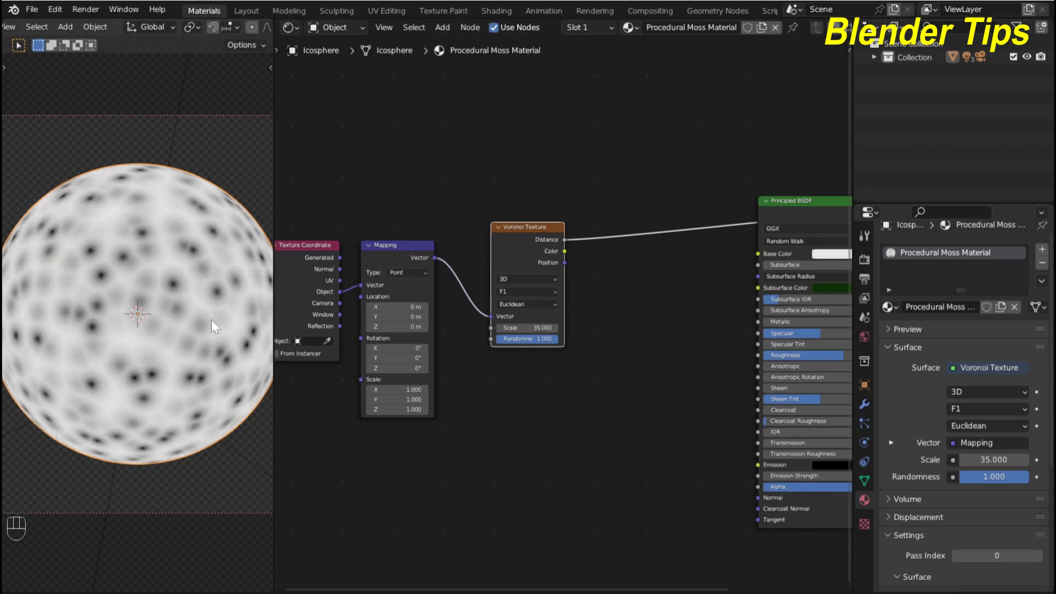
pyautogui.scroll(3)
pyautogui.scroll(-3)
pyautogui.middleClick(484, 398)
# - Raise the Voronoi Texture scale to 35 so the sphere shows many small cells
pyautogui.click(504, 268)
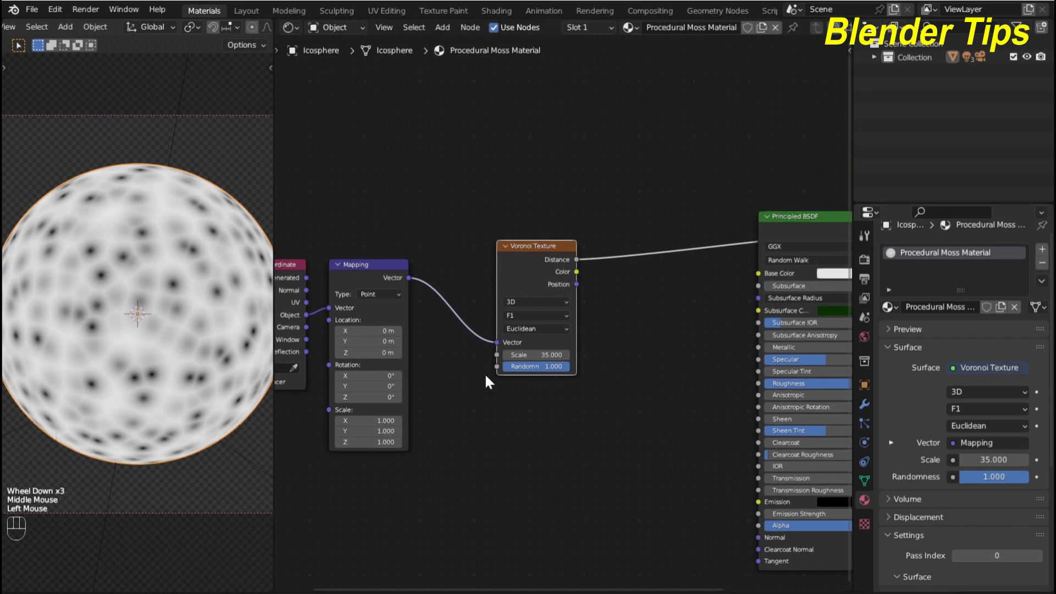
pyautogui.scroll(3)
pyautogui.moveTo(443, 390); pyautogui.dragTo(455, 366)
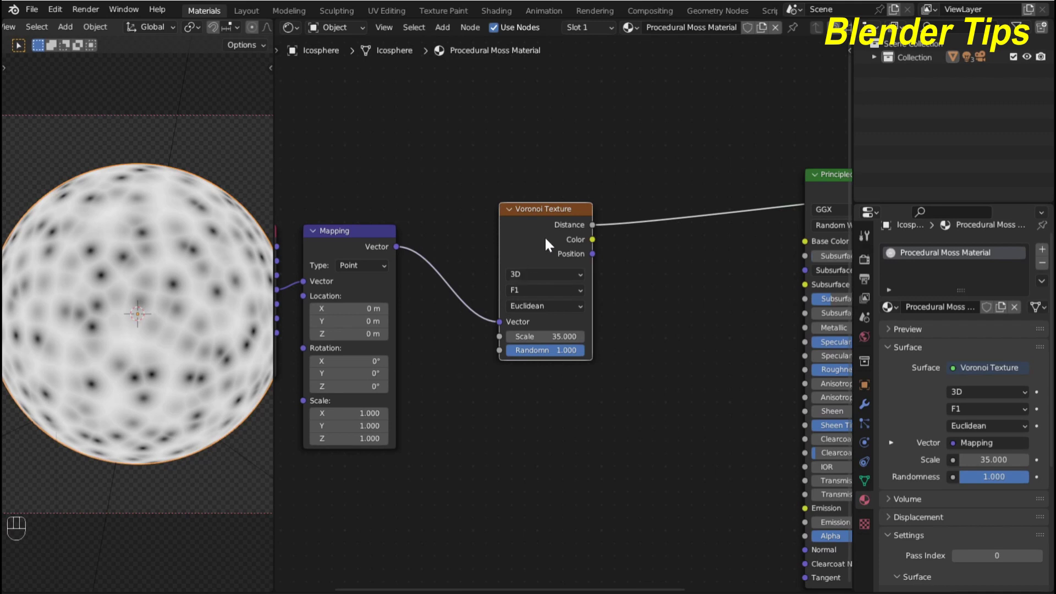
# - Add a Noise Texture distorting the Voronoi vector, with scale 10, detail 14 and roughness 0.7
pyautogui.press('shift+a')
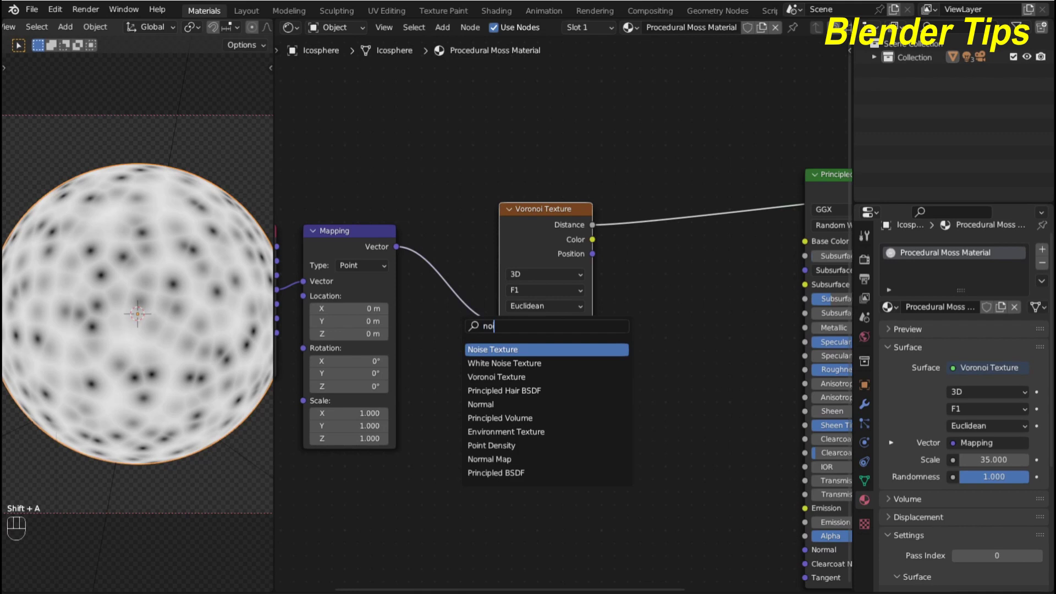
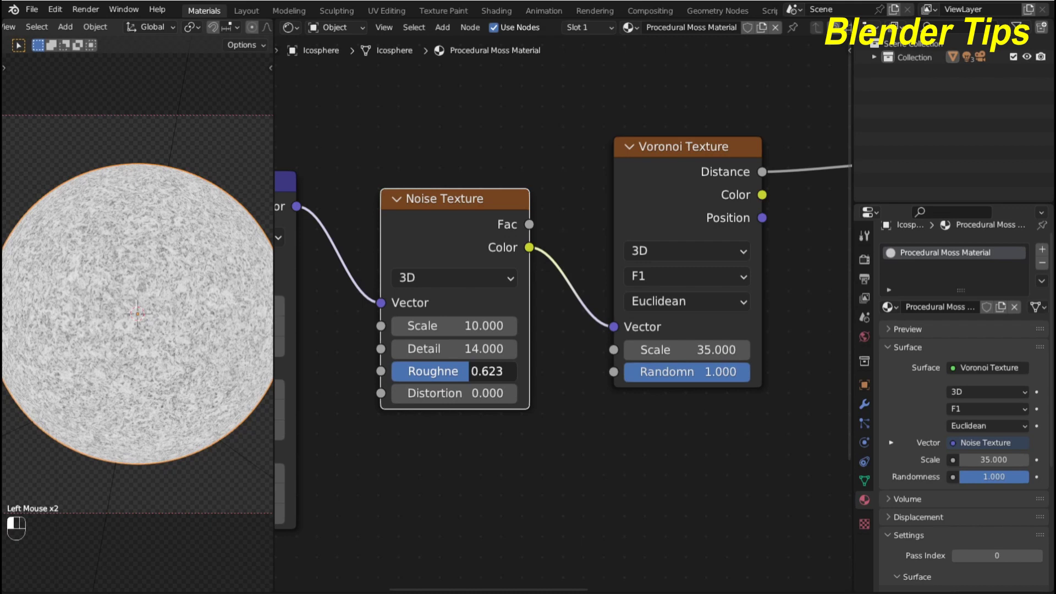
pyautogui.press('KP_0')
pyautogui.scroll(3)
pyautogui.middleClick(197, 343)
pyautogui.middleClick(196, 342)
pyautogui.scroll(-3)
pyautogui.middleClick(562, 440)
pyautogui.scroll(-3)
pyautogui.middleClick(671, 375)
# - Feed the Voronoi distance into the Principled BSDF base colour
pyautogui.moveTo(639, 352); pyautogui.dragTo(560, 363)
pyautogui.scroll(3)
pyautogui.scroll(-3)
pyautogui.middleClick(571, 340)
pyautogui.click(668, 227)
pyautogui.moveTo(666, 228); pyautogui.dragTo(664, 241)
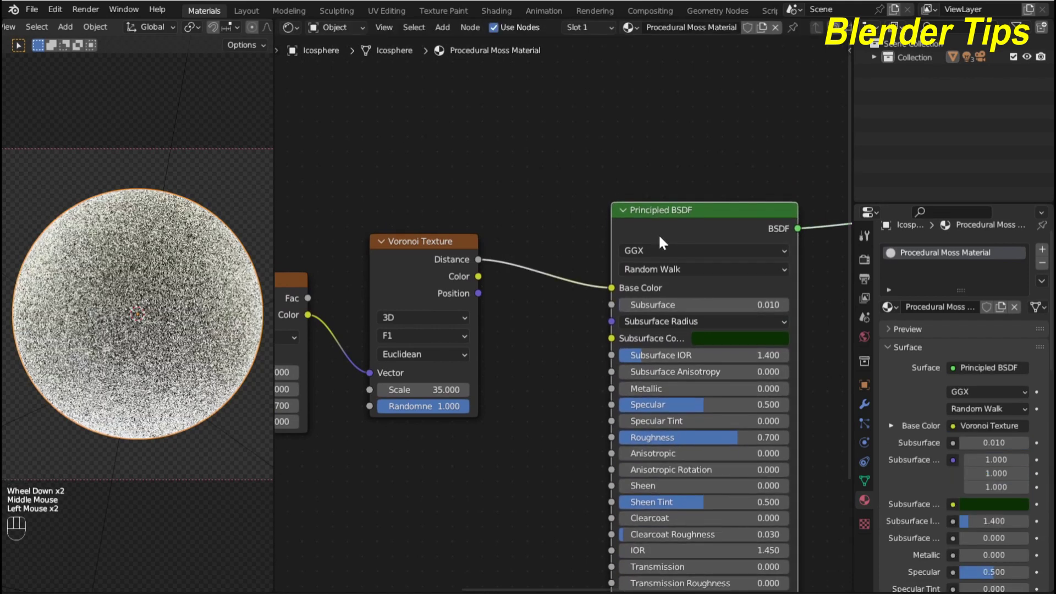
# - Look over the node tree and the speckled result on the sphere
pyautogui.scroll(-3)
pyautogui.middleClick(524, 398)
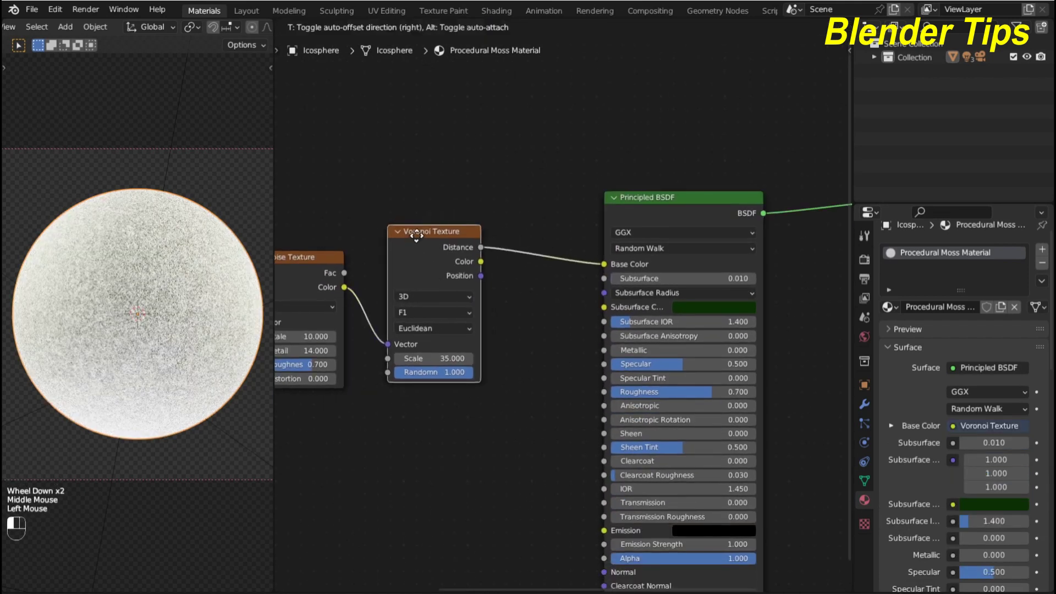
pyautogui.click(412, 239)
pyautogui.scroll(3)
pyautogui.scroll(-3)
pyautogui.middleClick(556, 341)
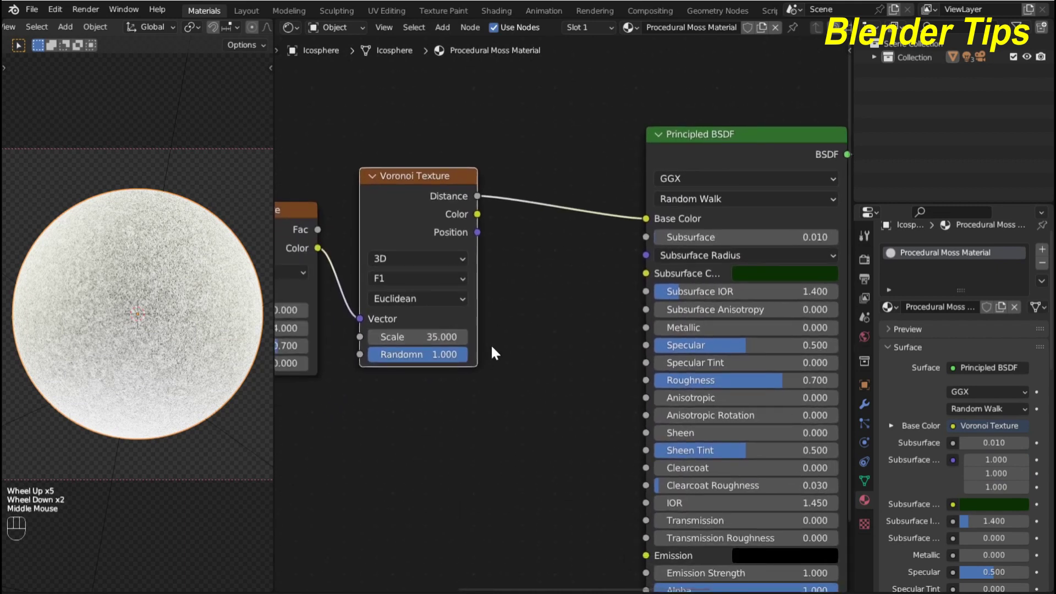
pyautogui.scroll(3)
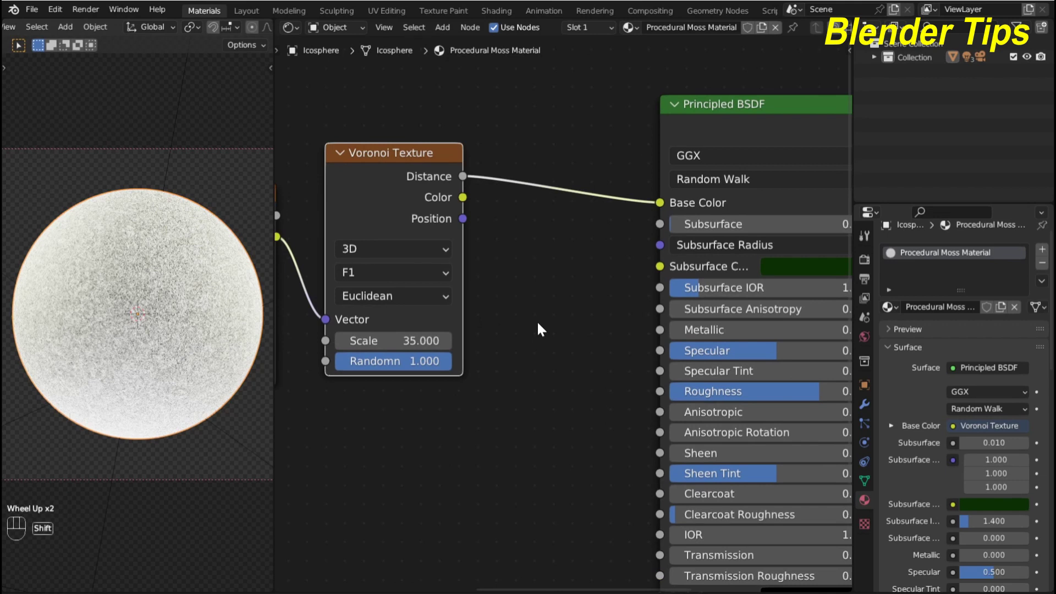
# - Insert a Mix colour node on the base-colour link with A set to dark green (HSV 0.33, 0.978, 0.022)
pyautogui.press('shift+a')
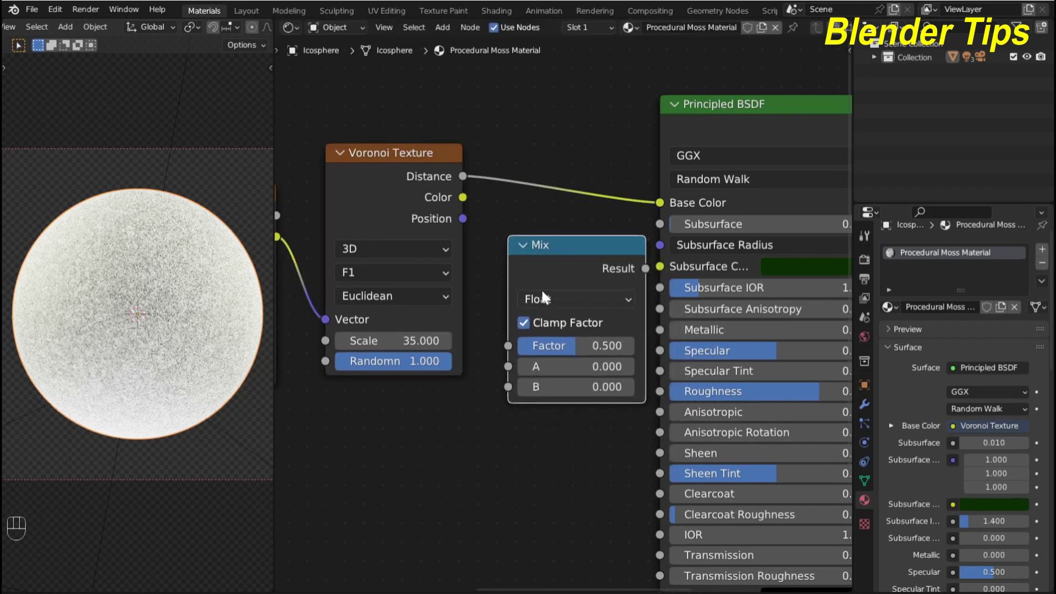
pyautogui.moveTo(584, 309); pyautogui.dragTo(580, 360)
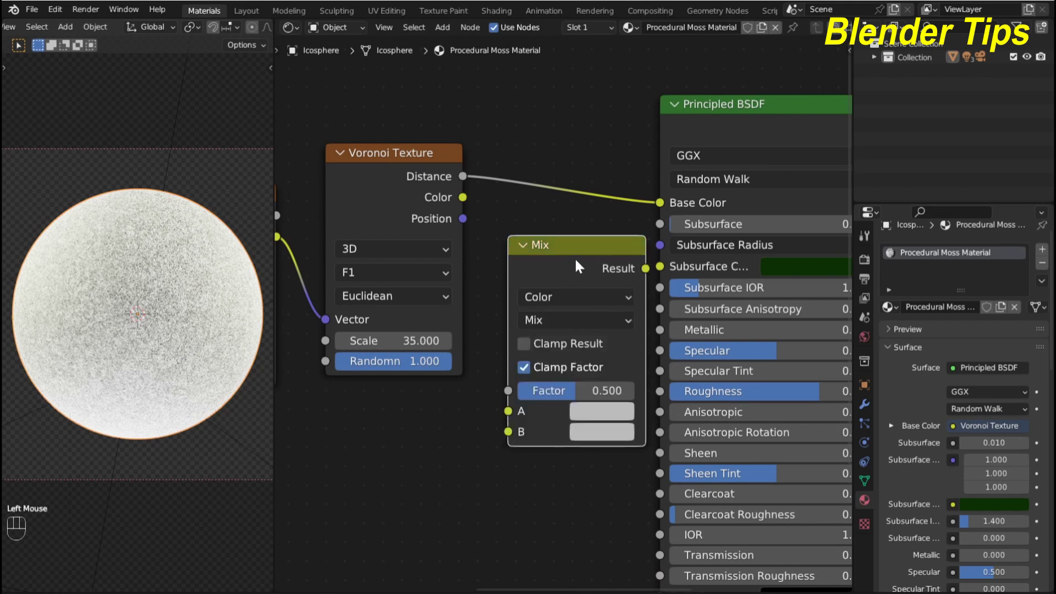
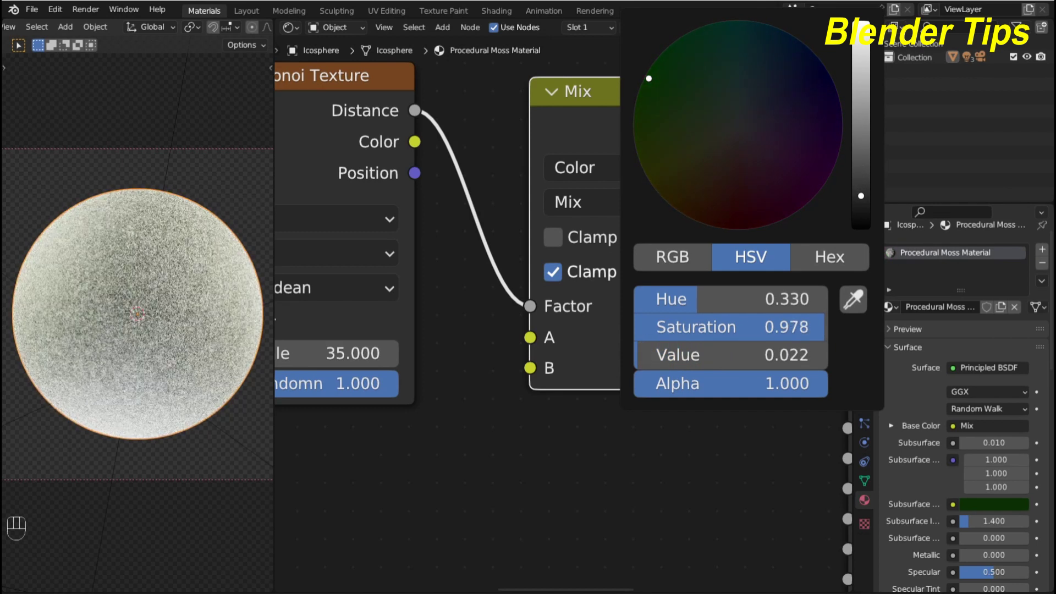
pyautogui.moveTo(682, 473); pyautogui.dragTo(683, 418)
pyautogui.scroll(3)
pyautogui.middleClick(770, 305)
pyautogui.click(610, 365)
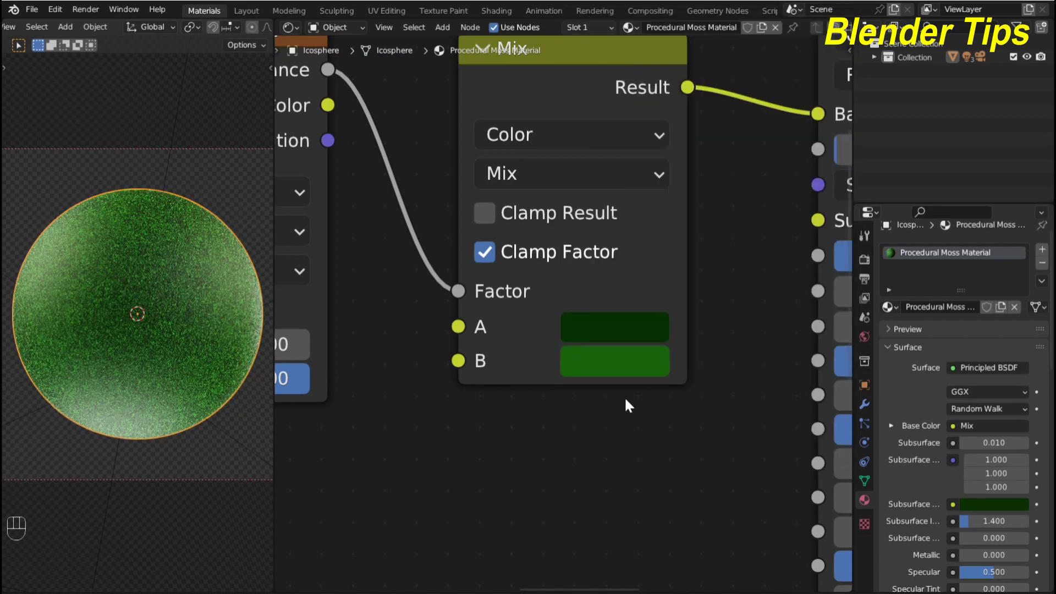
# - Set the Mix B colour to a brighter green and zoom out to view the whole node tree and green sphere
pyautogui.scroll(-3)
pyautogui.scroll(3)
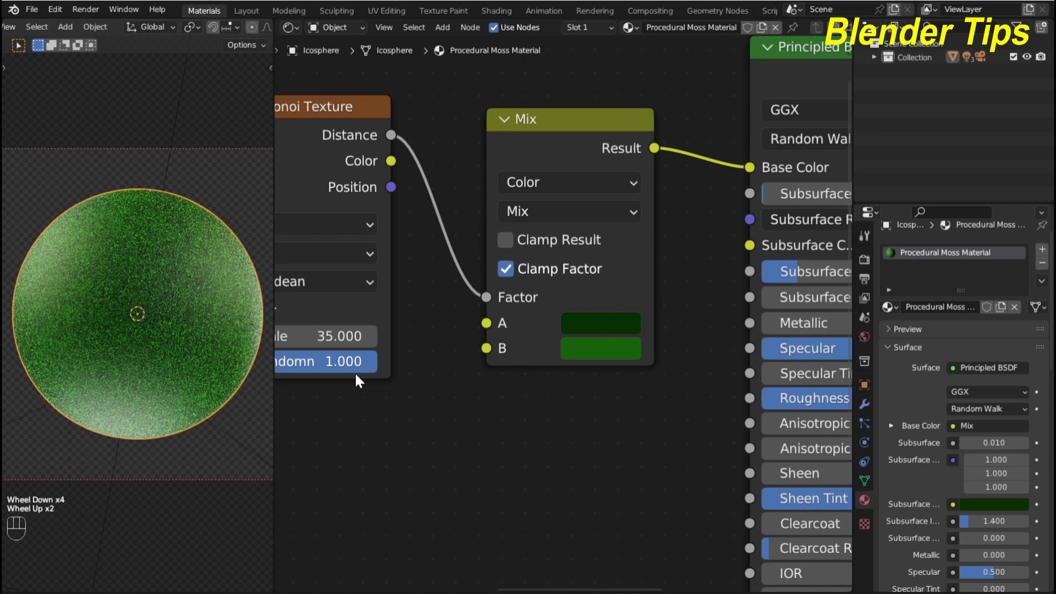
pyautogui.scroll(-3)
pyautogui.moveTo(569, 397); pyautogui.dragTo(501, 360)
pyautogui.scroll(3)
pyautogui.click(179, 113)
pyautogui.scroll(3)
pyautogui.scroll(-3)
pyautogui.click(121, 244)
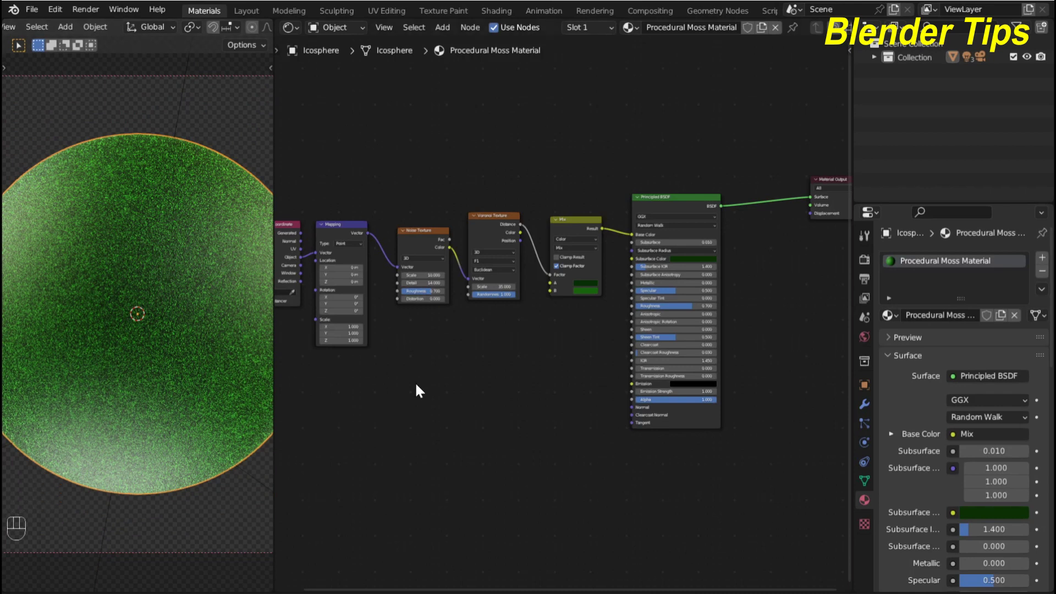
# - Connect the Voronoi distance output to the Principled BSDF normal input
pyautogui.scroll(-3)
pyautogui.middleClick(470, 380)
pyautogui.click(461, 375)
pyautogui.scroll(3)
pyautogui.scroll(3)
pyautogui.scroll(-3)
pyautogui.scroll(3)
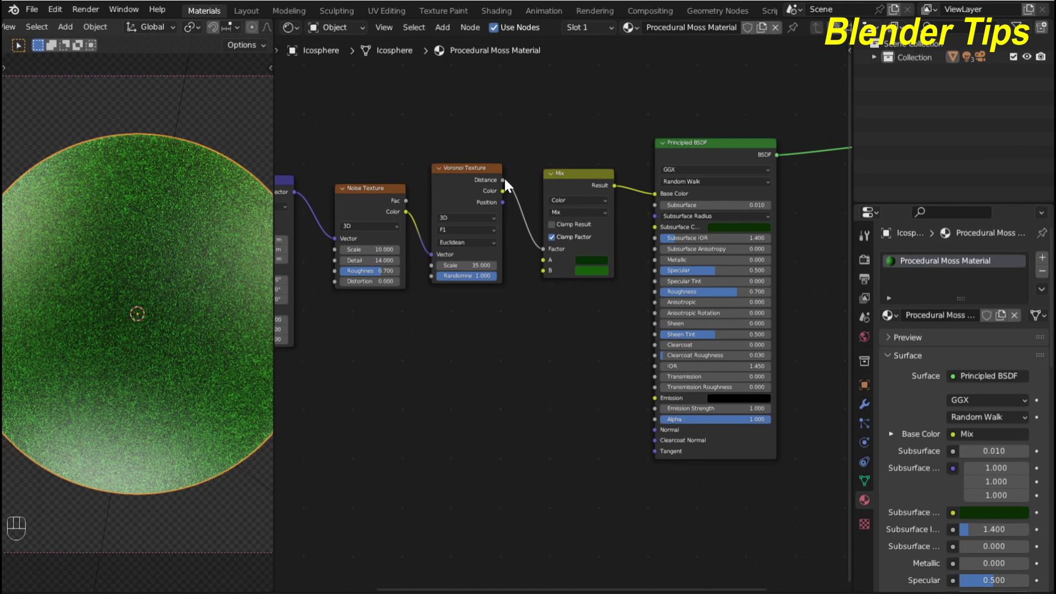
pyautogui.moveTo(509, 184); pyautogui.dragTo(654, 437)
pyautogui.scroll(3)
pyautogui.scroll(-3)
pyautogui.middleClick(511, 414)
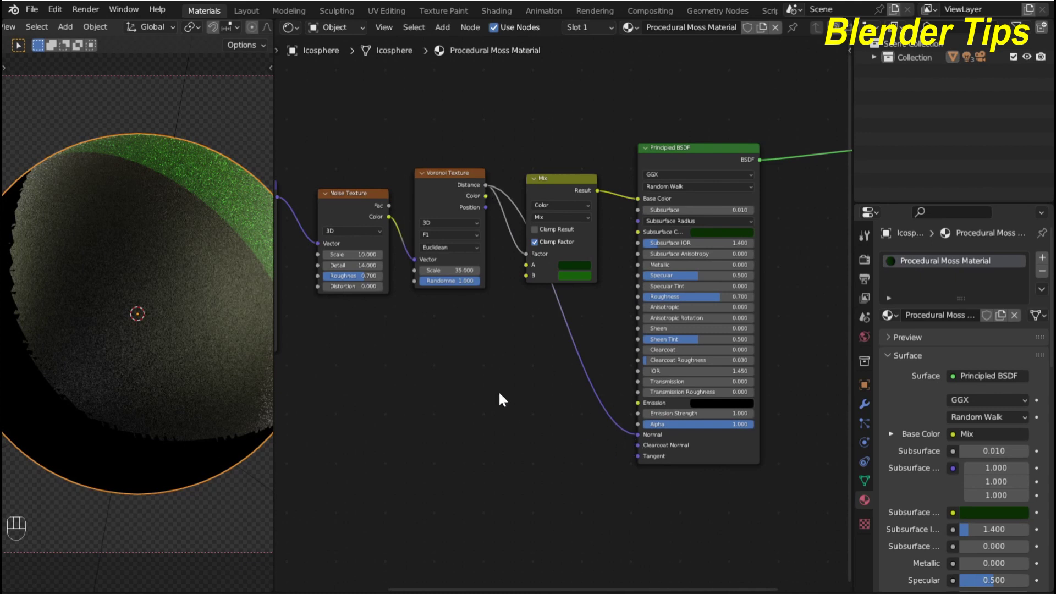
pyautogui.click(526, 403)
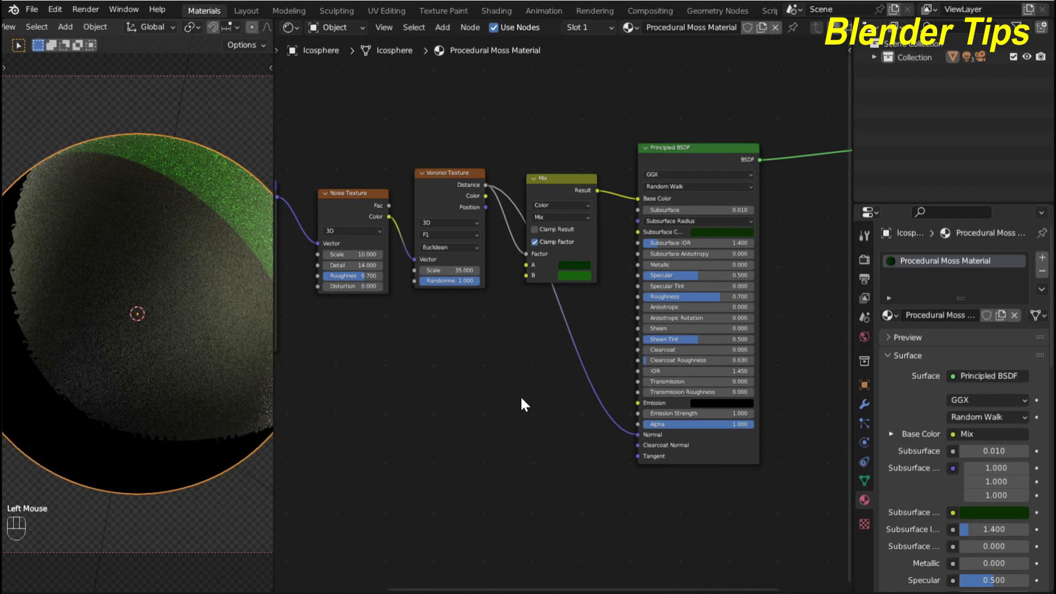
# - Add a Bump node with height from Voronoi distance and strength 0.3 feeding the BSDF normal
pyautogui.press('shift+a')
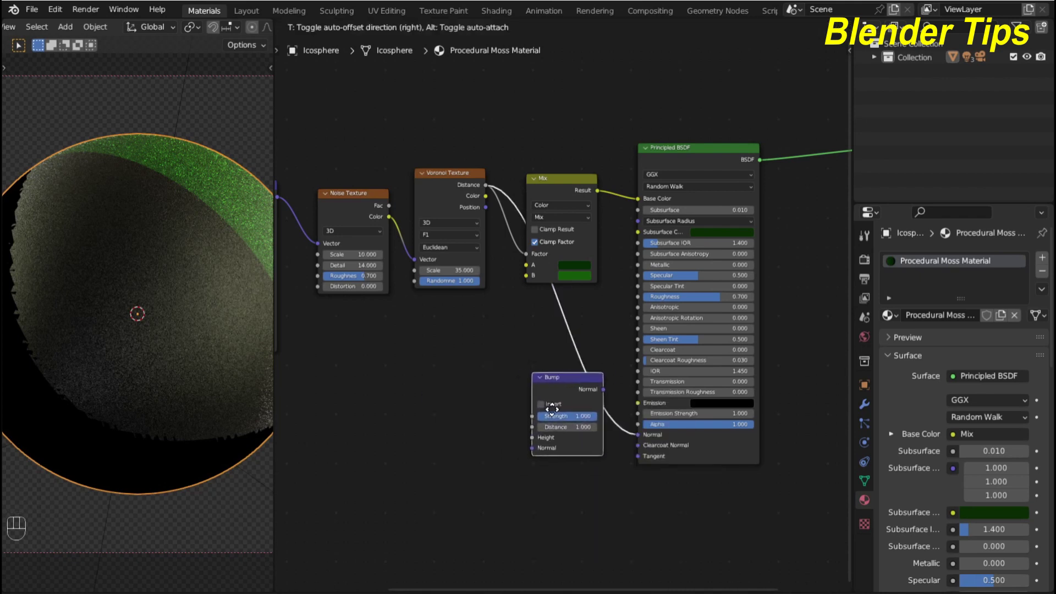
pyautogui.scroll(3)
pyautogui.moveTo(535, 486); pyautogui.dragTo(531, 478)
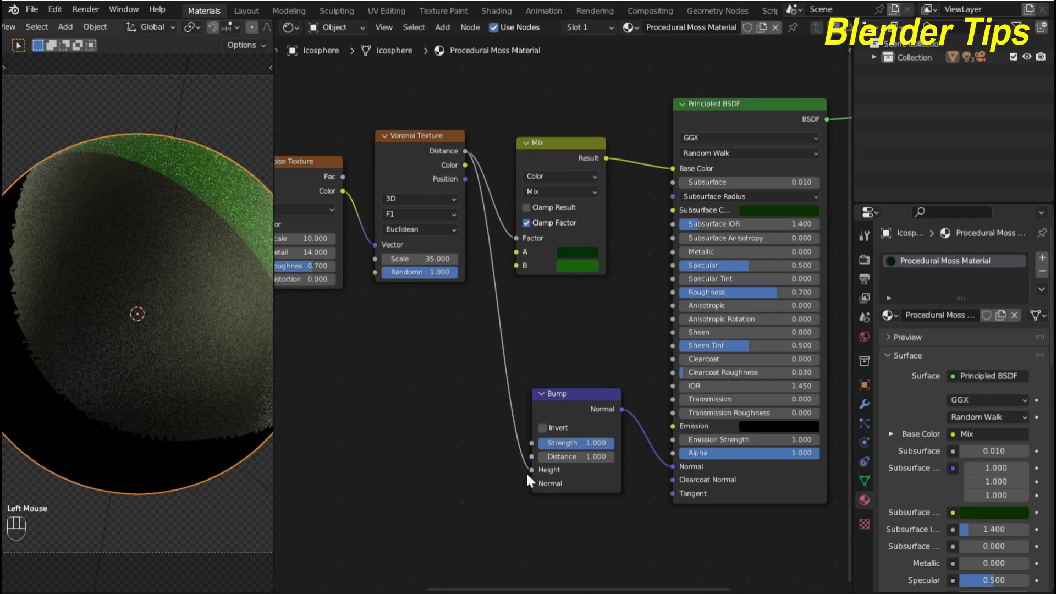
pyautogui.scroll(3)
pyautogui.scroll(3)
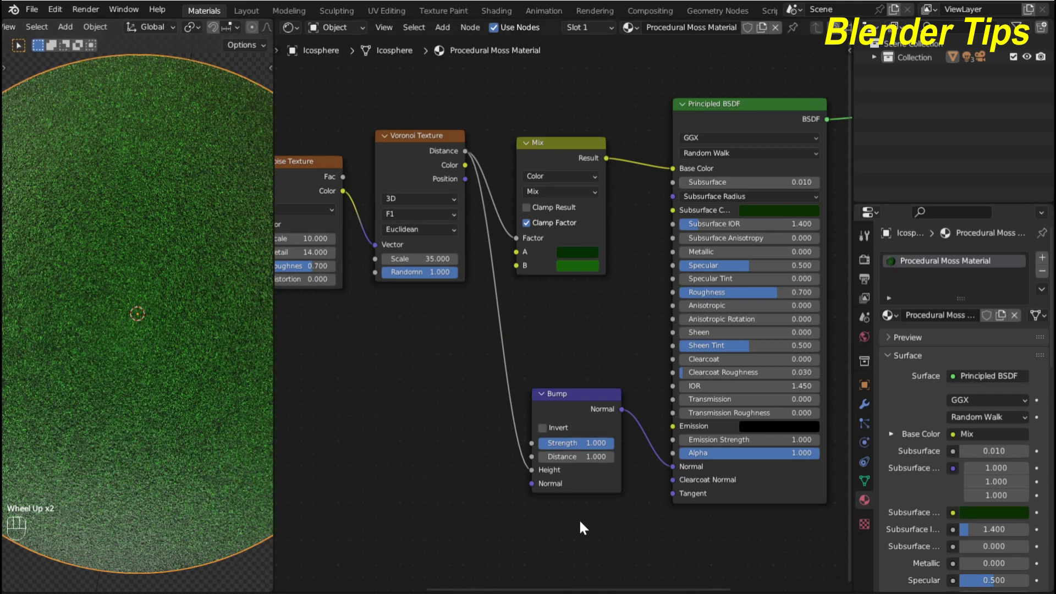
pyautogui.middleClick(611, 519)
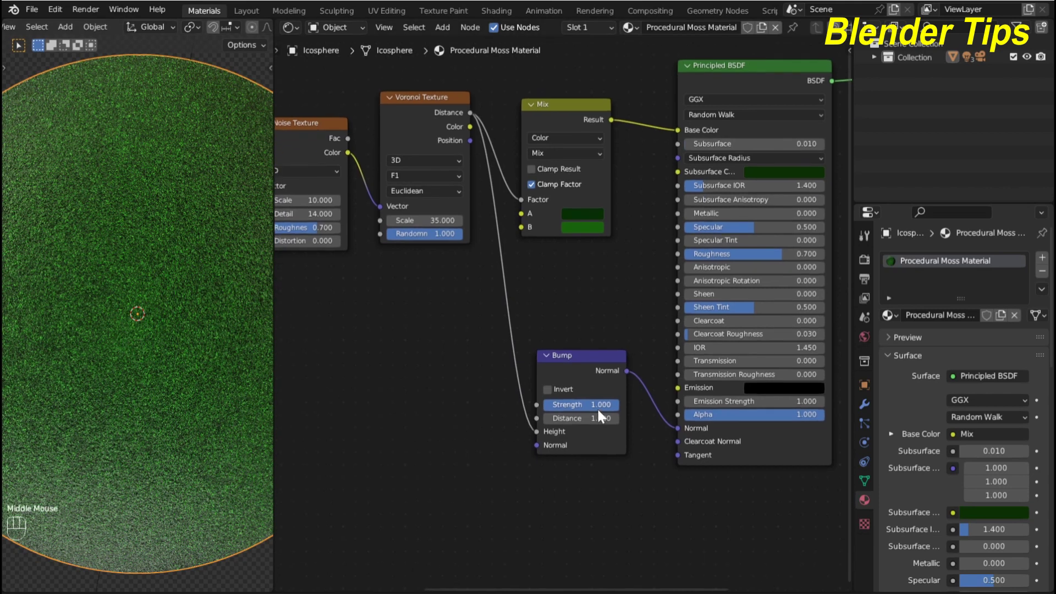
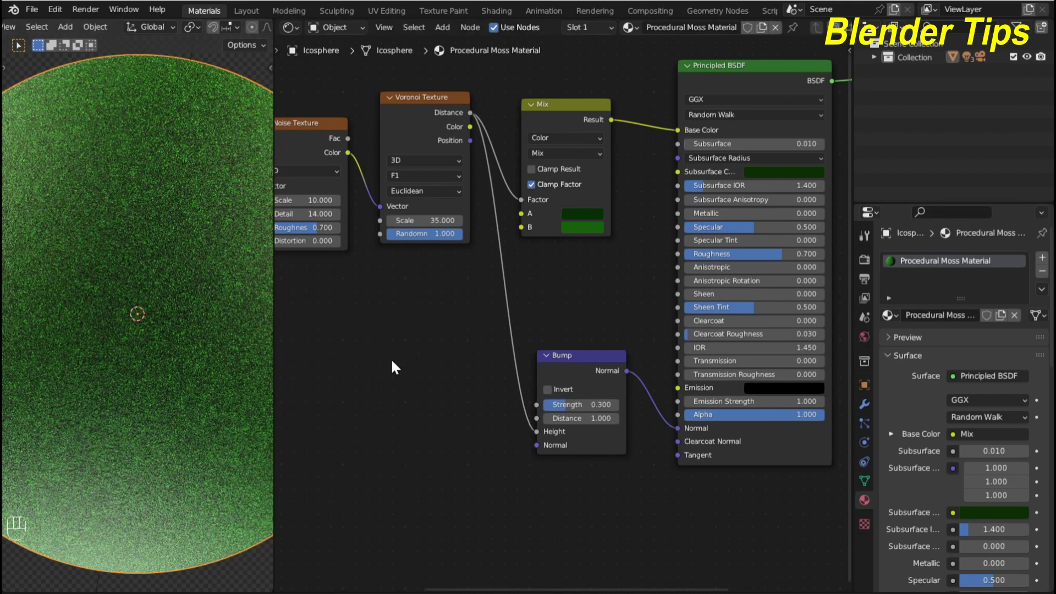
pyautogui.scroll(-3)
pyautogui.moveTo(435, 394); pyautogui.dragTo(472, 384)
pyautogui.scroll(3)
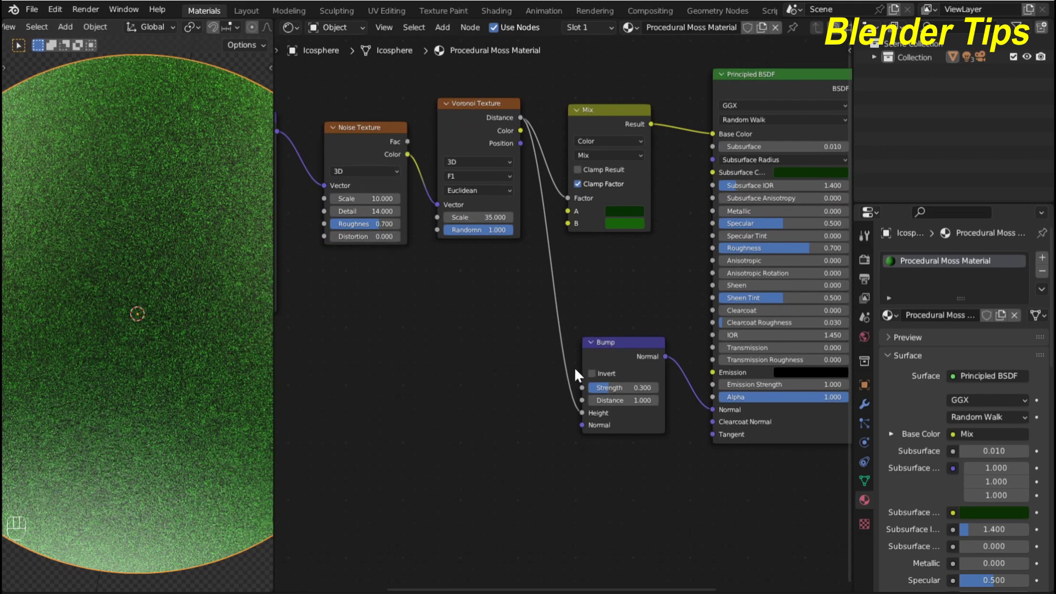
# - Duplicate the Bump, drive its height from Noise Fac, chain its normal into the first bump, strength 0.5
pyautogui.click(607, 359)
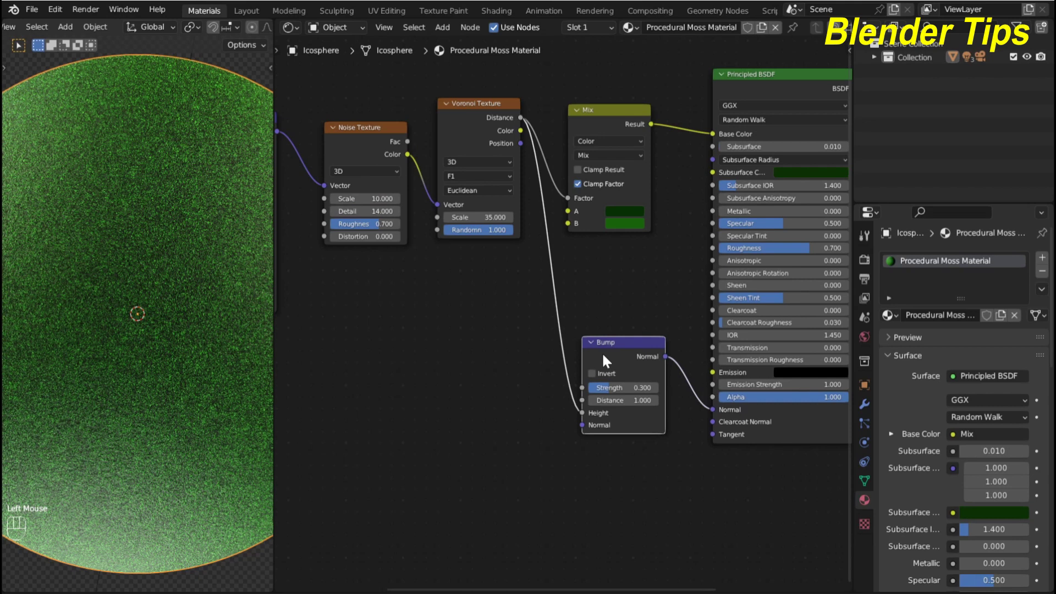
pyautogui.press('shift+d')
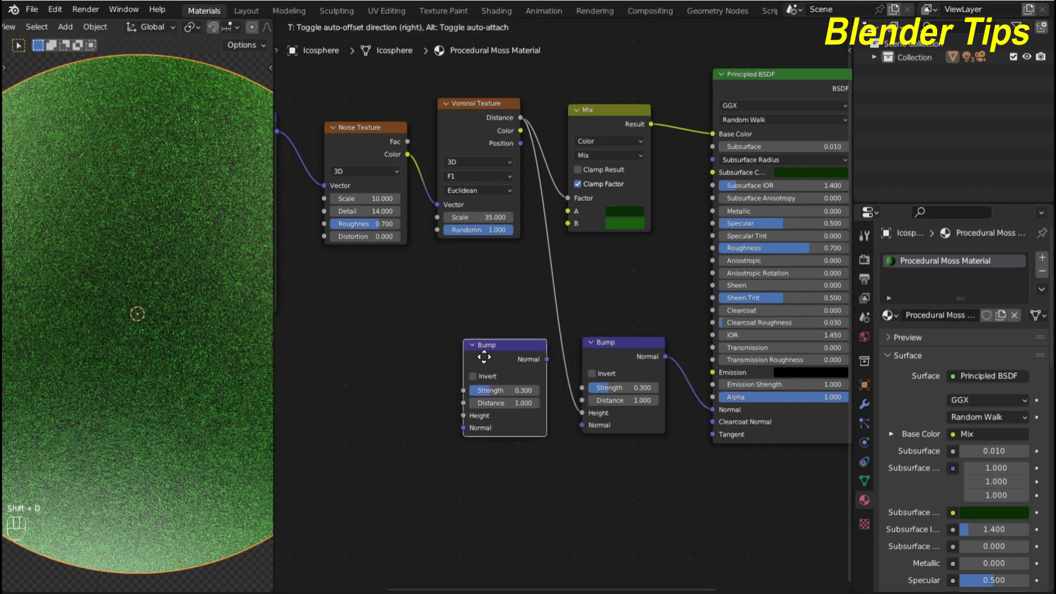
pyautogui.moveTo(412, 147); pyautogui.dragTo(473, 420)
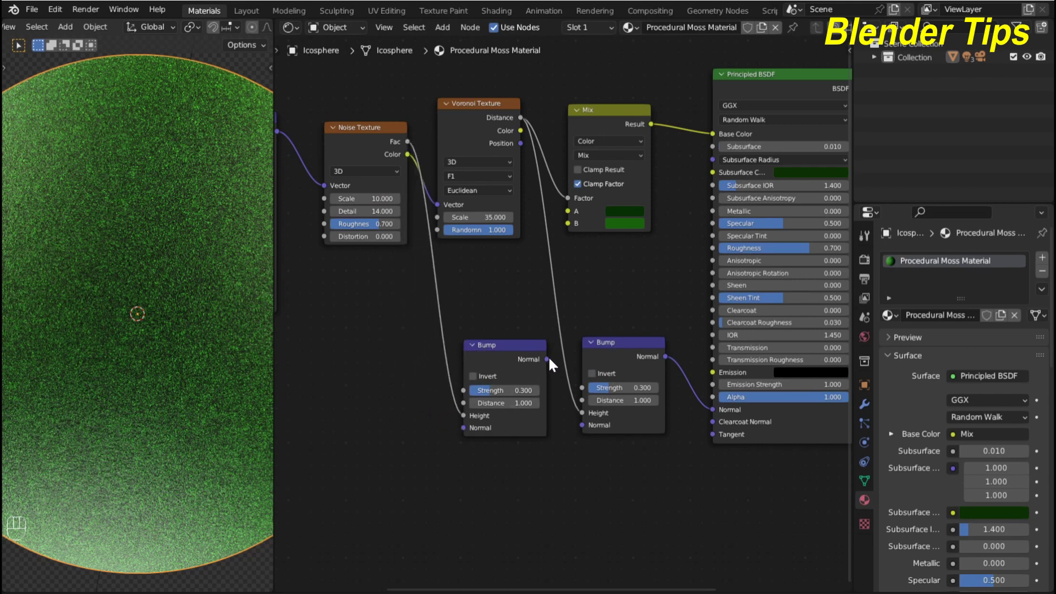
pyautogui.moveTo(553, 363); pyautogui.dragTo(580, 434)
pyautogui.scroll(3)
pyautogui.scroll(3)
pyautogui.middleClick(558, 504)
pyautogui.click(497, 377)
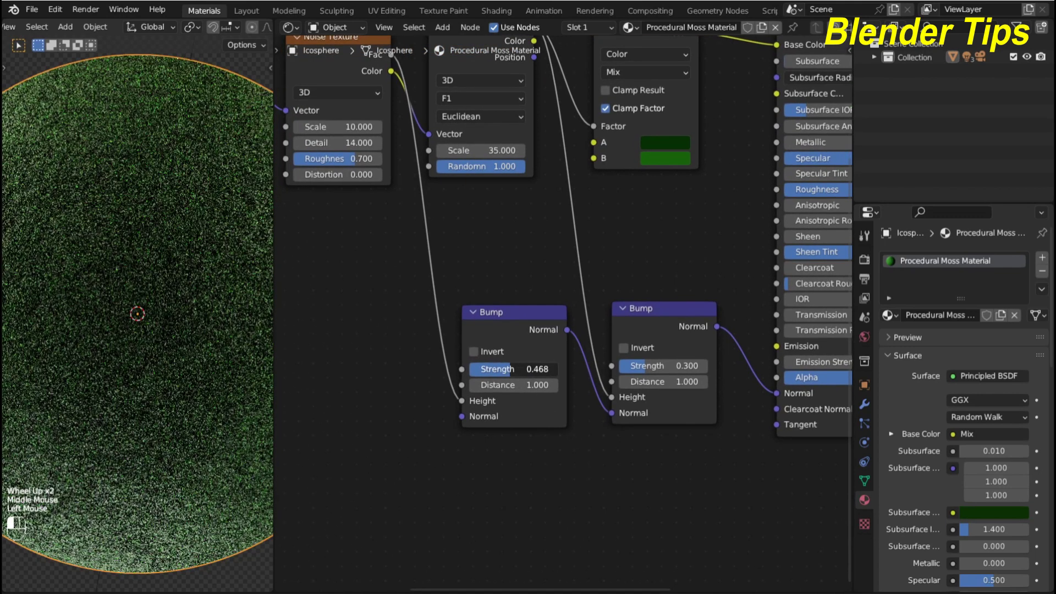
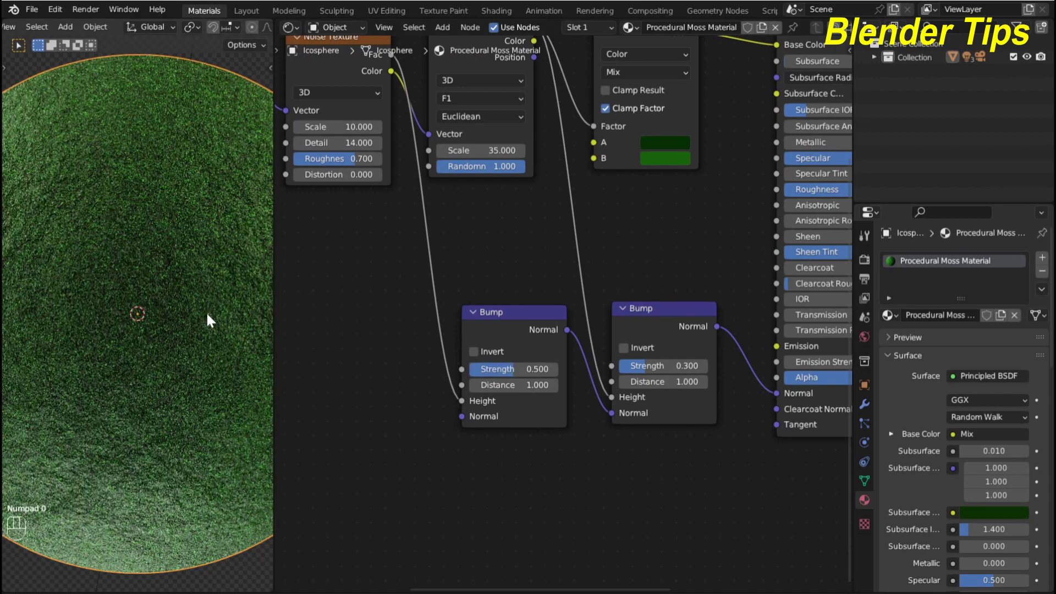
pyautogui.scroll(3)
pyautogui.scroll(-3)
pyautogui.scroll(-3)
pyautogui.scroll(3)
pyautogui.scroll(-3)
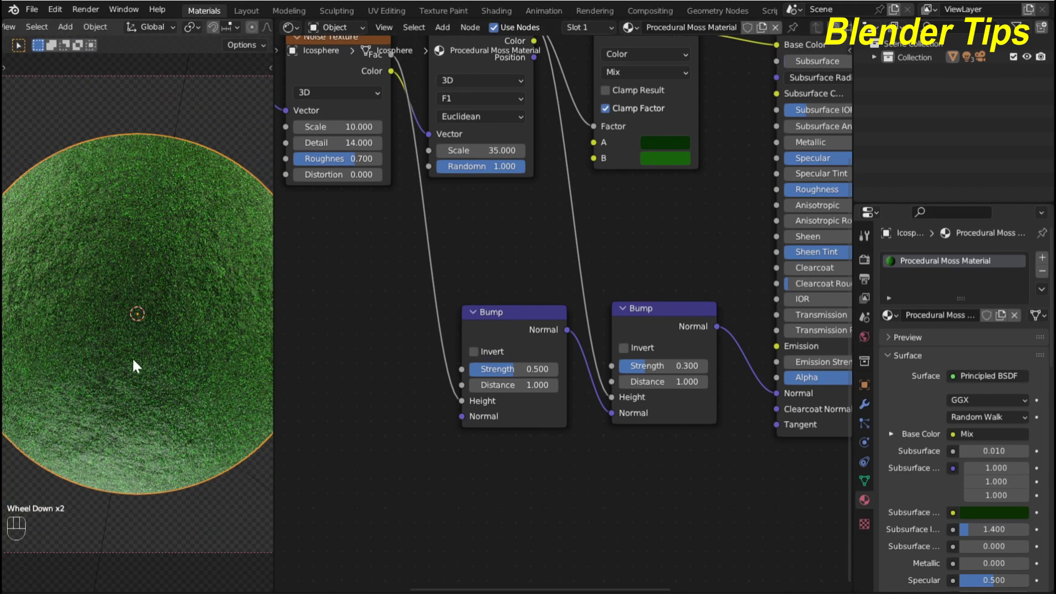
pyautogui.scroll(-3)
# - Pan the node editor to bring the Principled BSDF and Material Output into view
pyautogui.moveTo(590, 278); pyautogui.dragTo(533, 370)
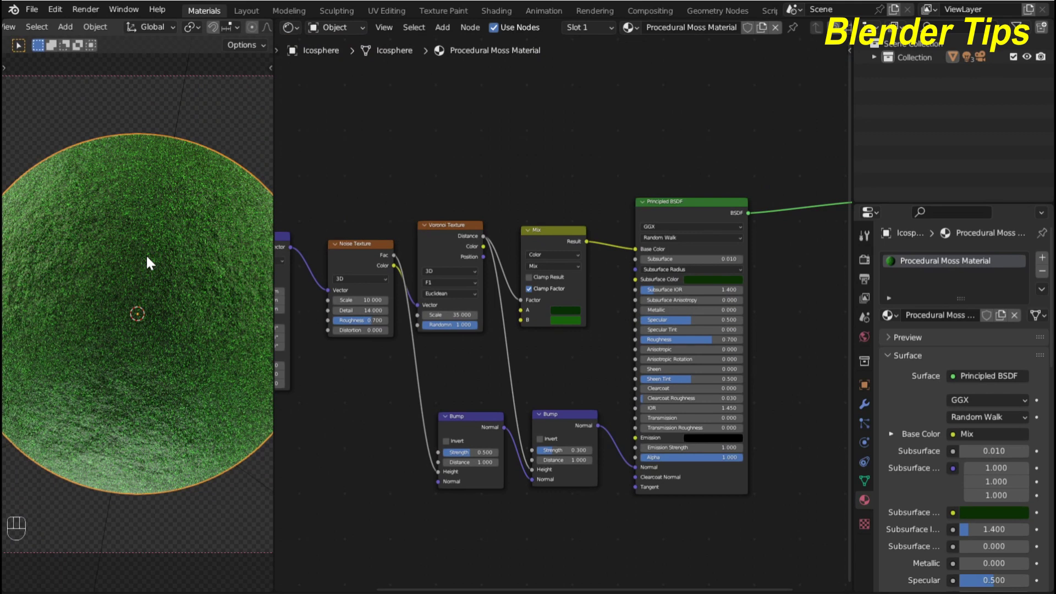
pyautogui.scroll(-3)
pyautogui.moveTo(504, 184); pyautogui.dragTo(439, 230)
pyautogui.scroll(3)
pyautogui.middleClick(453, 216)
pyautogui.scroll(3)
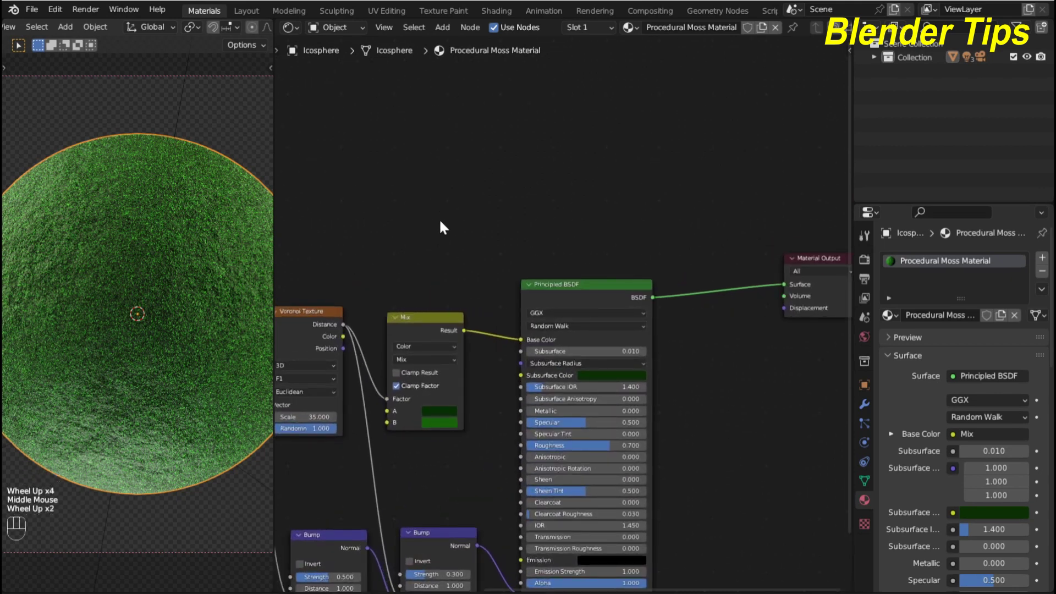
pyautogui.scroll(-3)
pyautogui.click(480, 193)
pyautogui.scroll(3)
pyautogui.middleClick(483, 198)
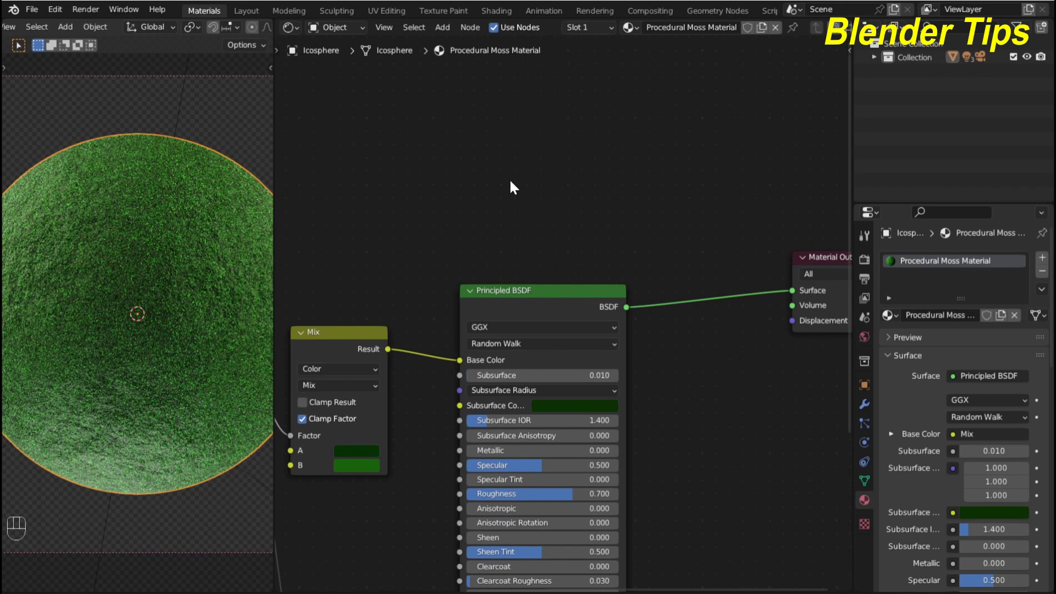
pyautogui.click(515, 185)
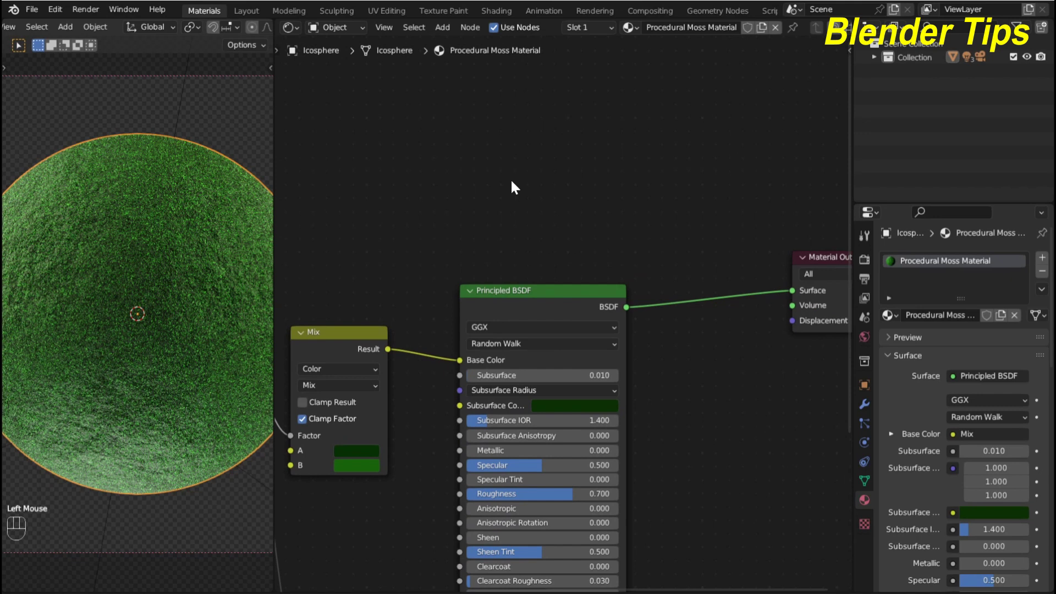
# - Insert a Mix Shader before the Material Output with the Principled BSDF in its second shader input
pyautogui.press('shift+a')
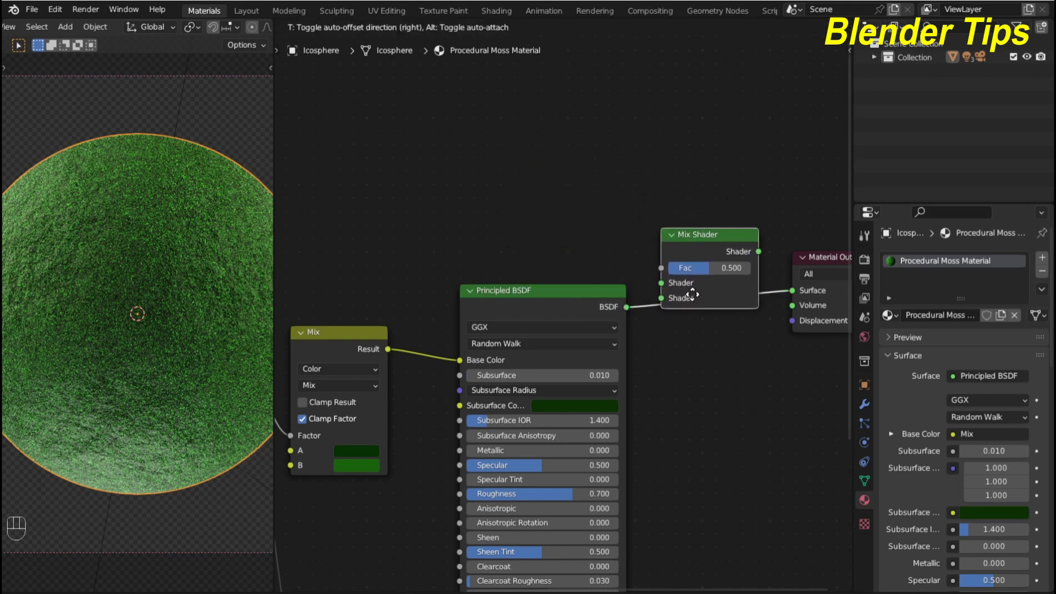
pyautogui.moveTo(688, 289); pyautogui.dragTo(680, 307)
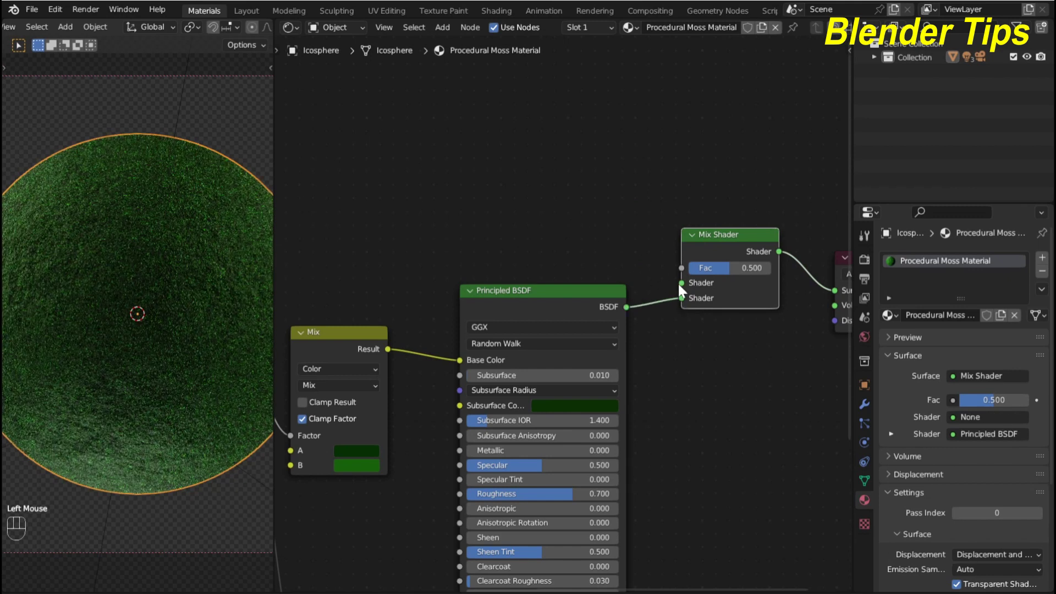
pyautogui.moveTo(682, 289); pyautogui.dragTo(496, 211)
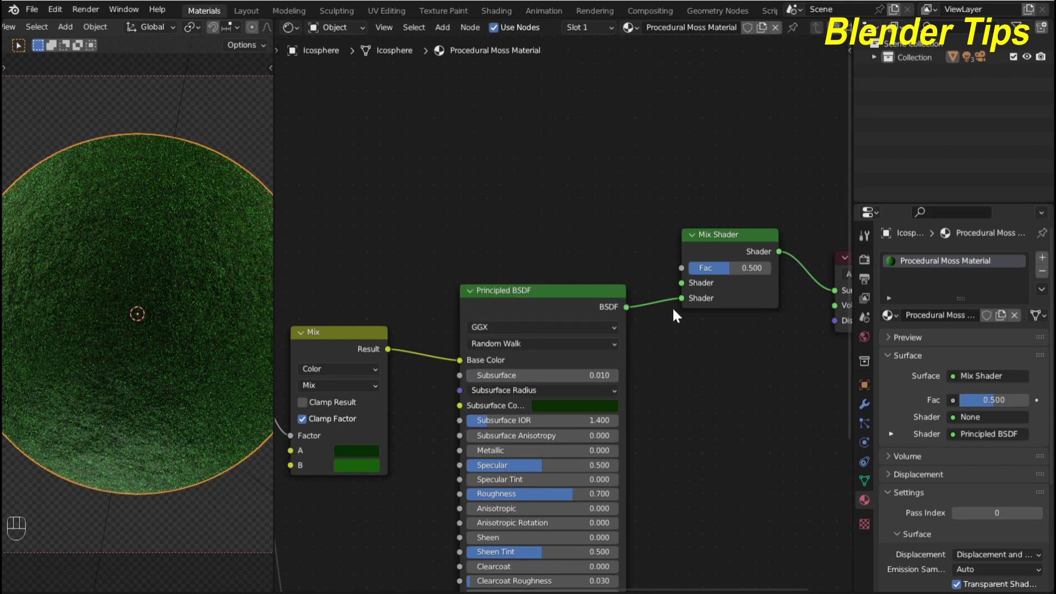
pyautogui.scroll(3)
pyautogui.scroll(-3)
pyautogui.middleClick(492, 230)
pyautogui.click(489, 228)
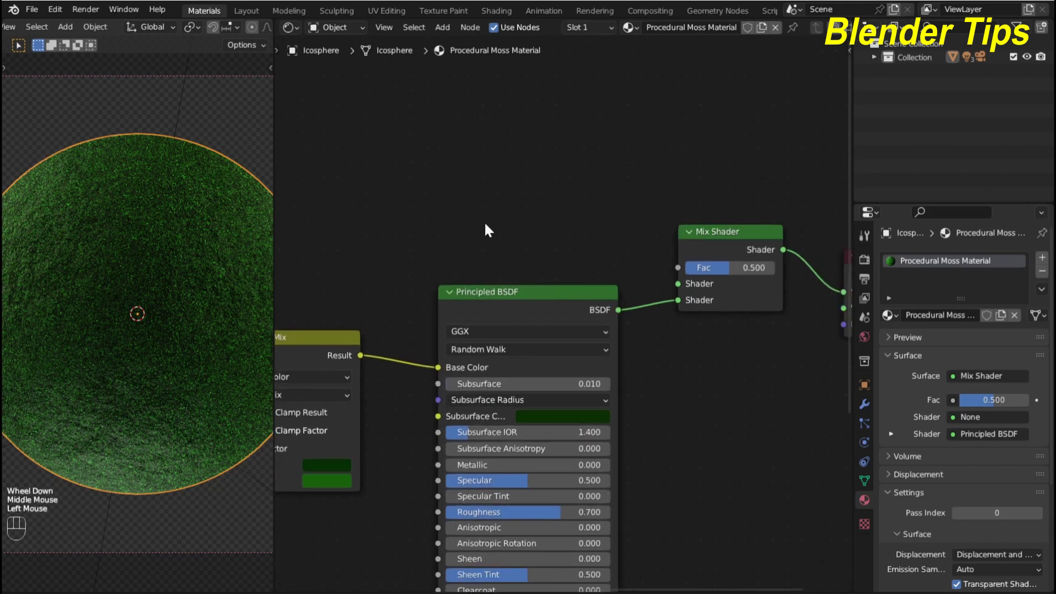
# - Wire the Diffuse BSDF output into the Mix Shader's first Shader socket beside the Principled BSDF
pyautogui.press('shift+a')
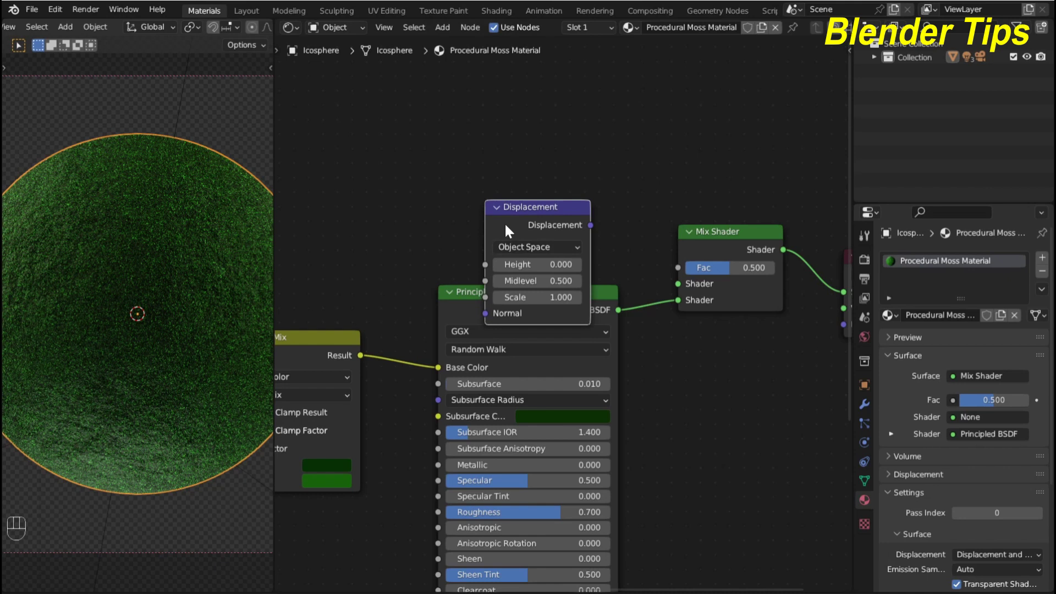
pyautogui.press('Delete')
pyautogui.press('shift+a')
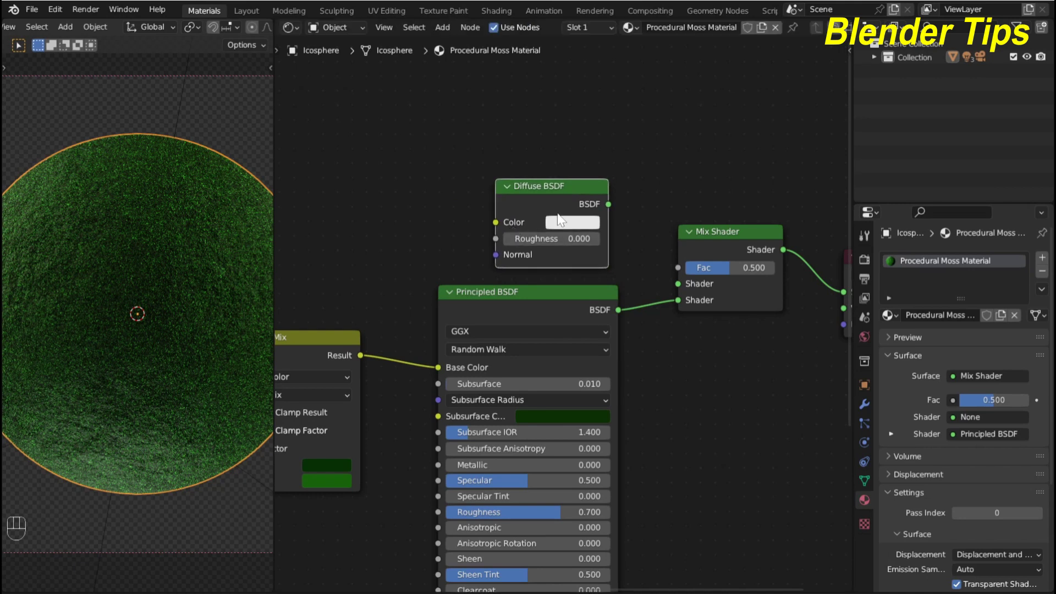
pyautogui.moveTo(612, 208); pyautogui.dragTo(675, 286)
pyautogui.scroll(3)
pyautogui.scroll(-3)
# - Darken the Diffuse BSDF colour to about 0.019 and raise the mix factor to 0.745
pyautogui.click(574, 244)
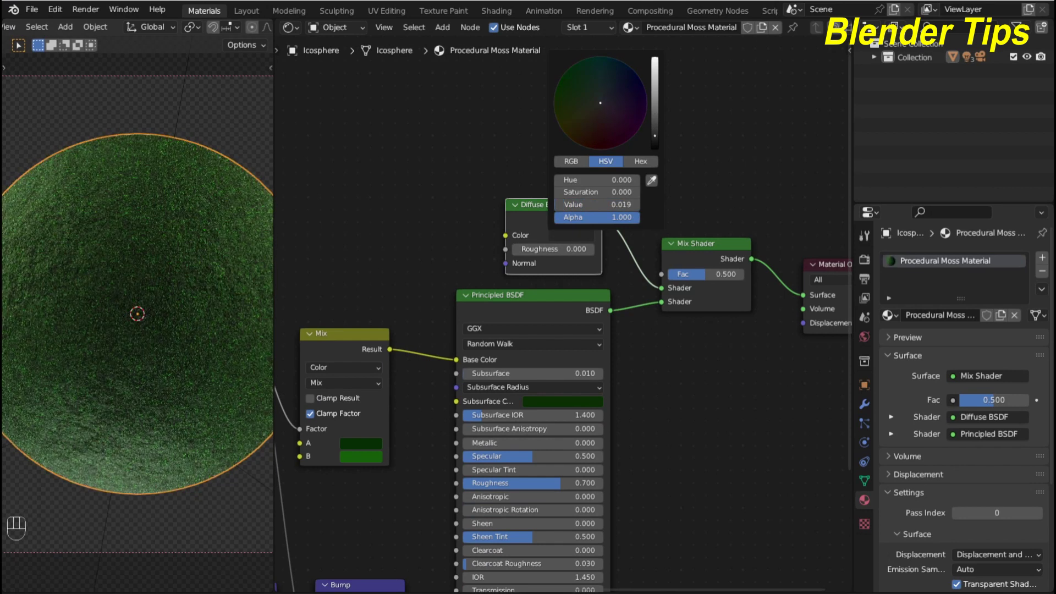
pyautogui.click(433, 175)
pyautogui.scroll(-3)
pyautogui.middleClick(440, 161)
pyautogui.scroll(3)
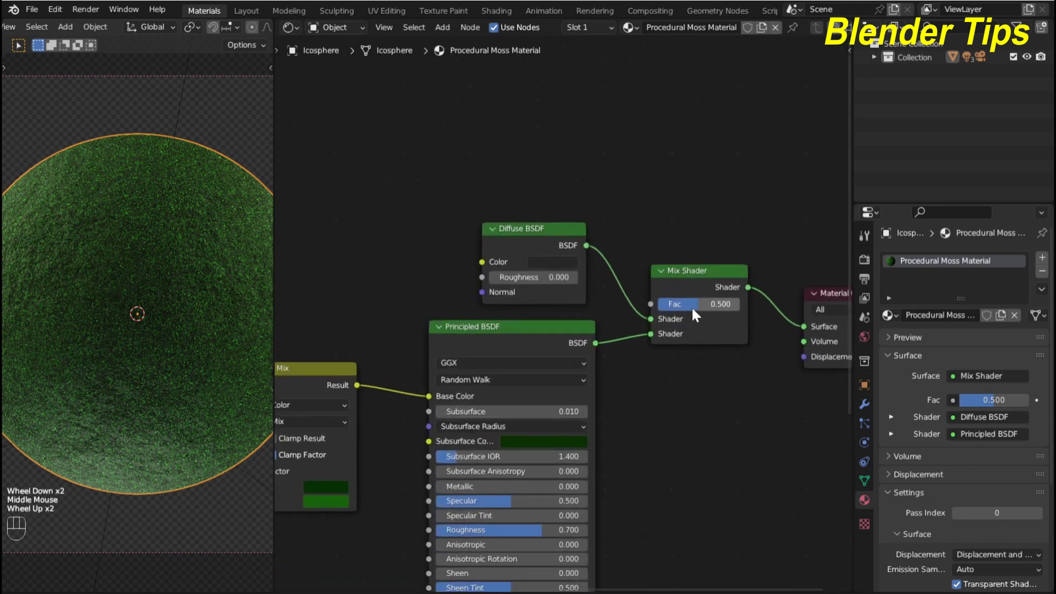
pyautogui.doubleClick(694, 313)
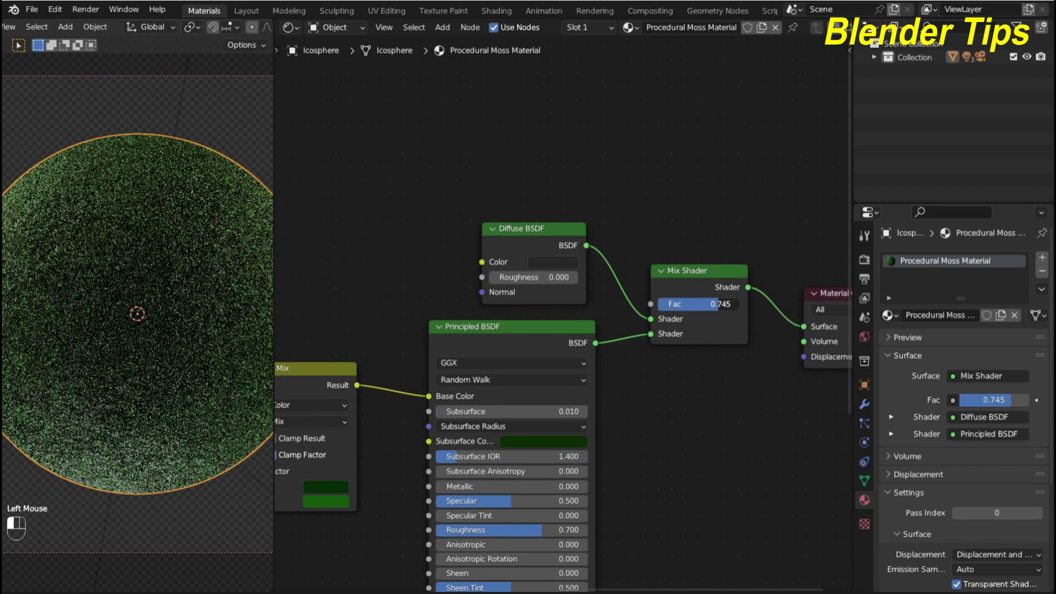
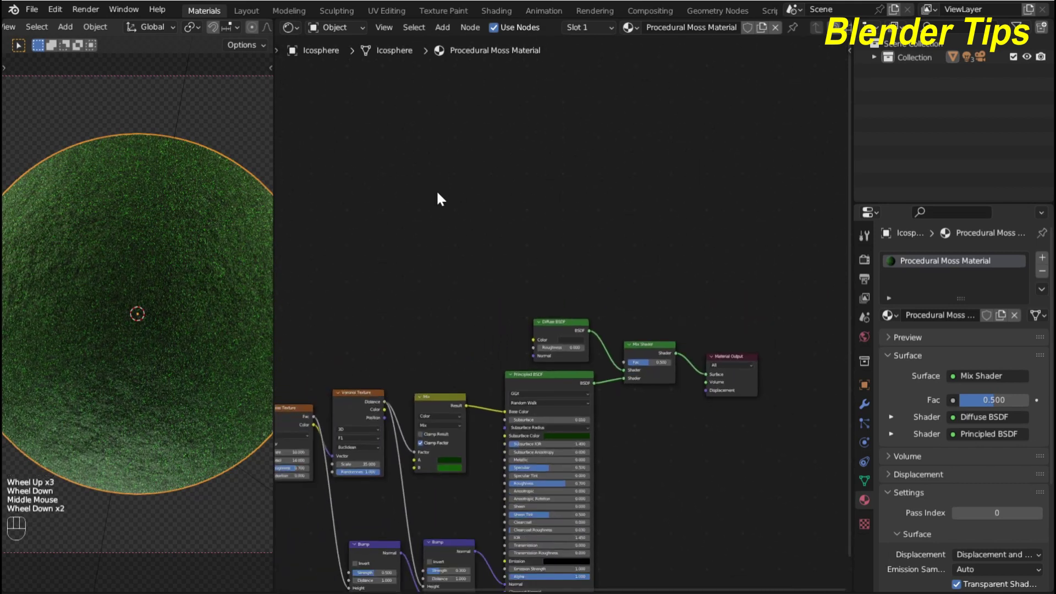
# - Add a Noise Texture node with Texture Coordinate and Mapping attached via Ctrl+T
pyautogui.press('shift+a')
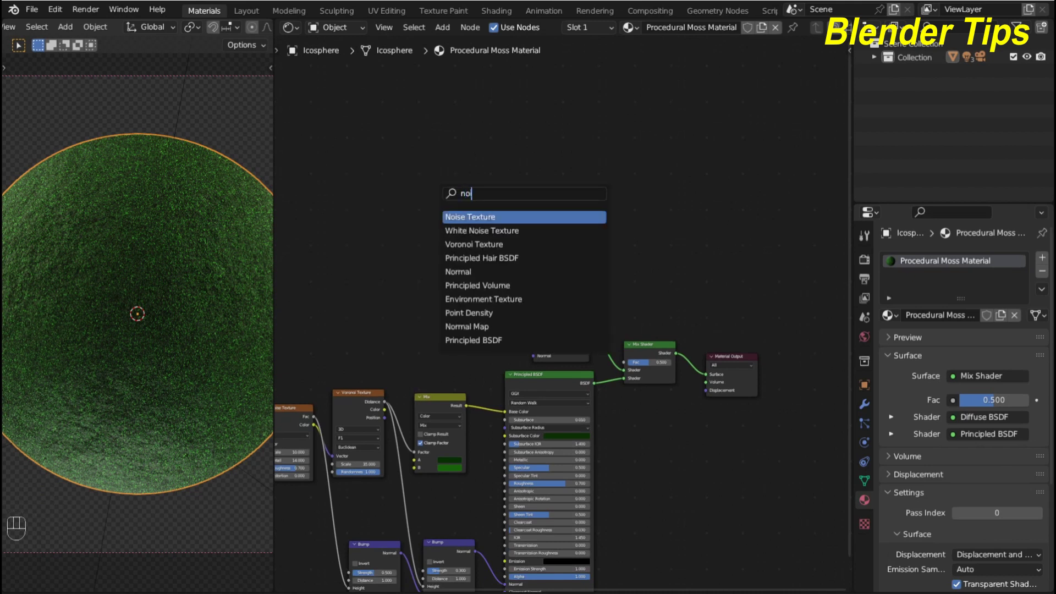
pyautogui.scroll(3)
pyautogui.middleClick(483, 234)
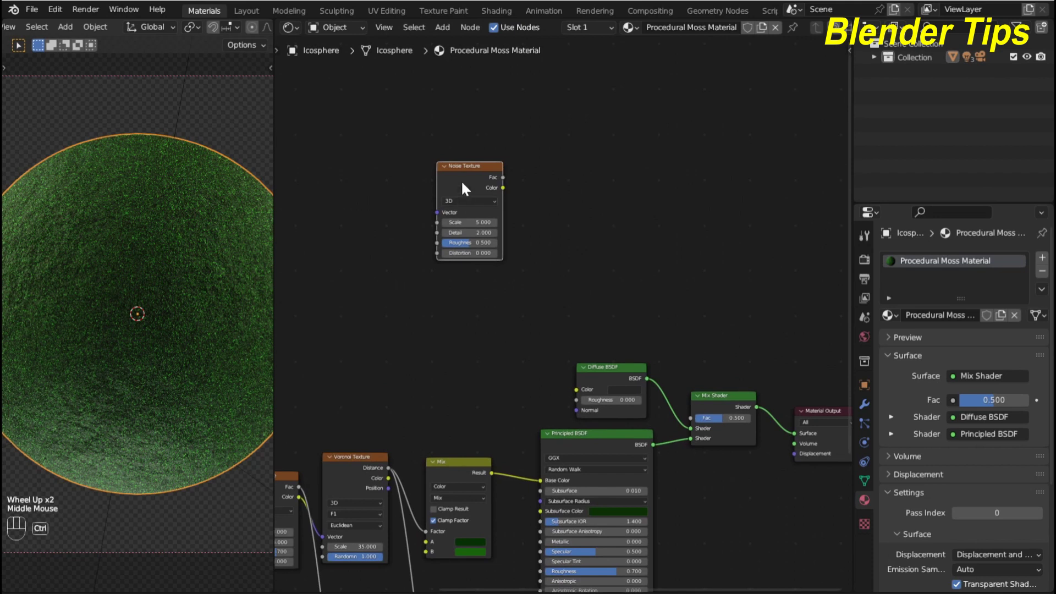
pyautogui.press('ctrl+t')
pyautogui.middleClick(463, 321)
pyautogui.scroll(-3)
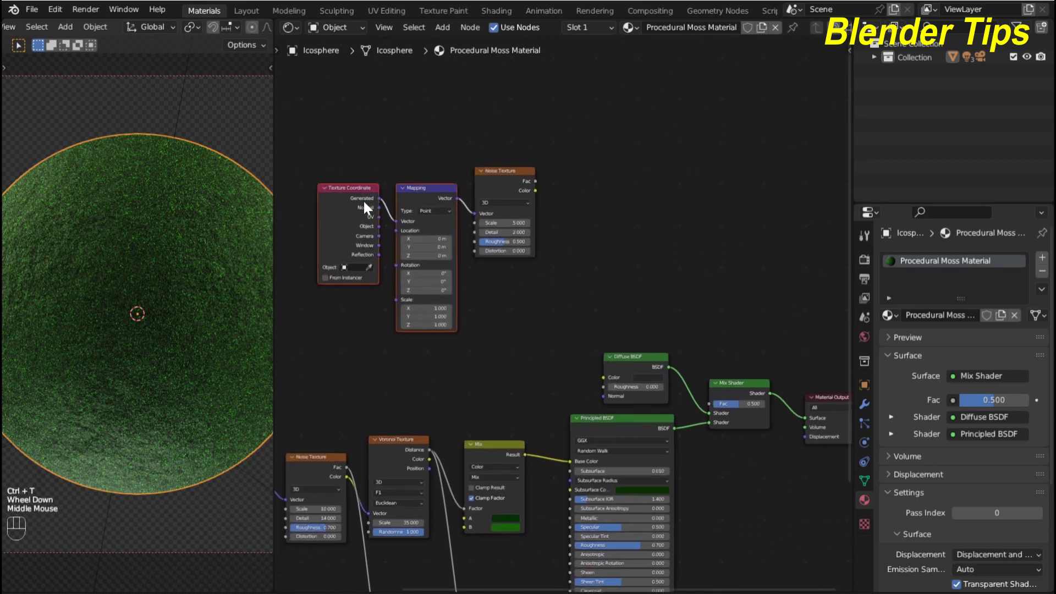
pyautogui.click(381, 232)
pyautogui.moveTo(385, 231); pyautogui.dragTo(403, 224)
# - Link the Noise Texture Fac to the Mix Shader's Fac so noise blends the two shaders
pyautogui.middleClick(575, 302)
pyautogui.scroll(3)
pyautogui.middleClick(536, 272)
pyautogui.moveTo(477, 143); pyautogui.dragTo(689, 417)
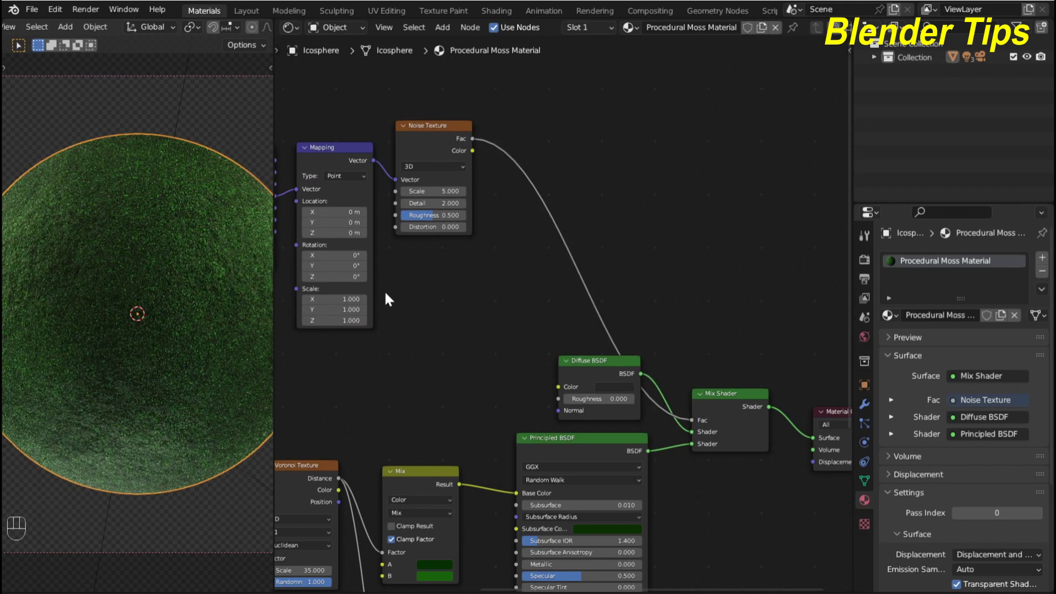
pyautogui.click(590, 365)
pyautogui.scroll(3)
pyautogui.middleClick(470, 276)
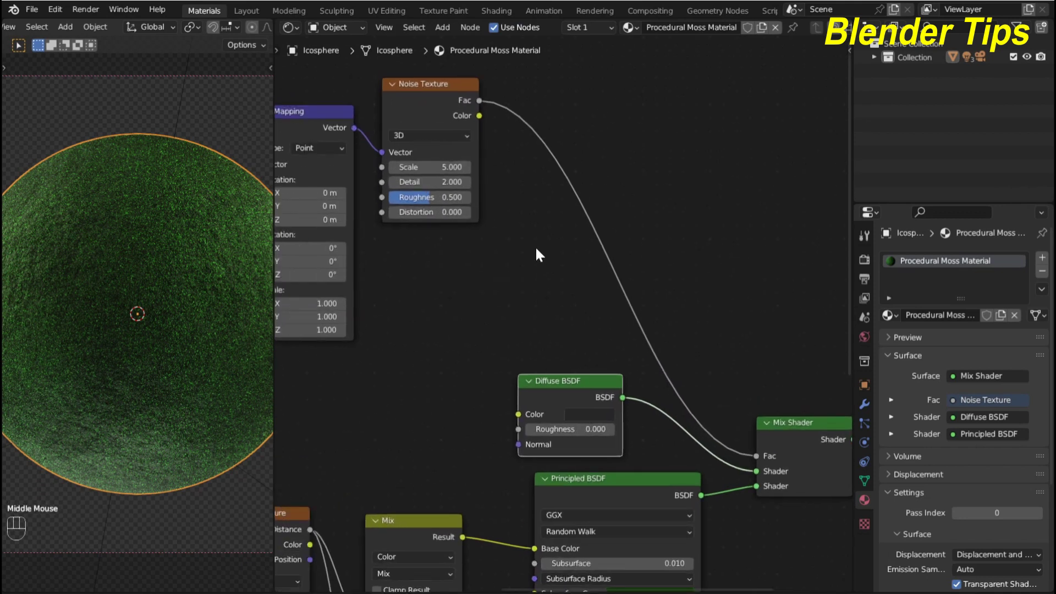
# - Insert a Color Ramp between the Noise Fac and the Mix Shader factor
pyautogui.press('shift+a')
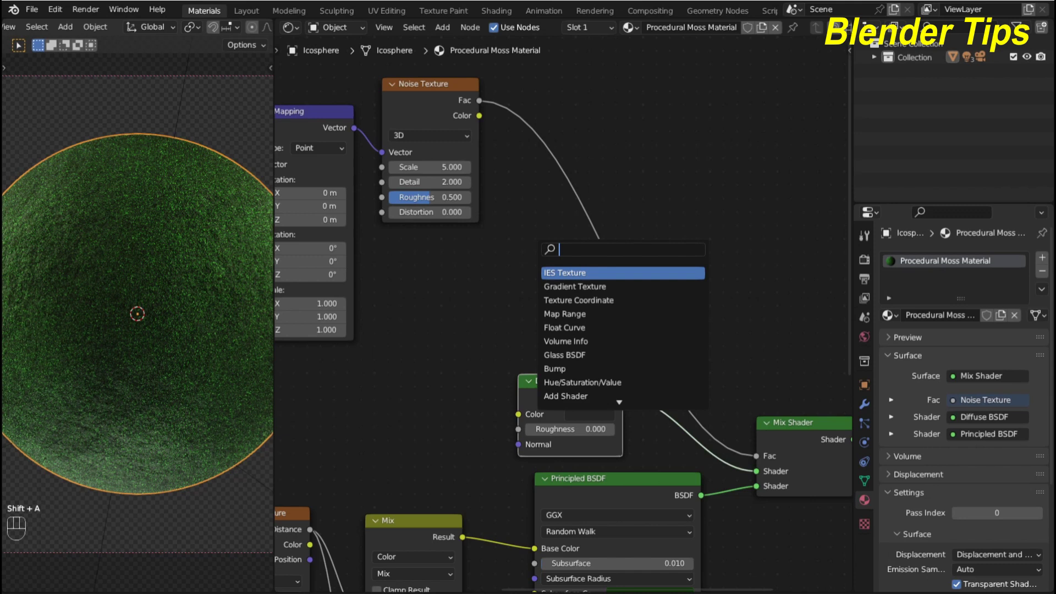
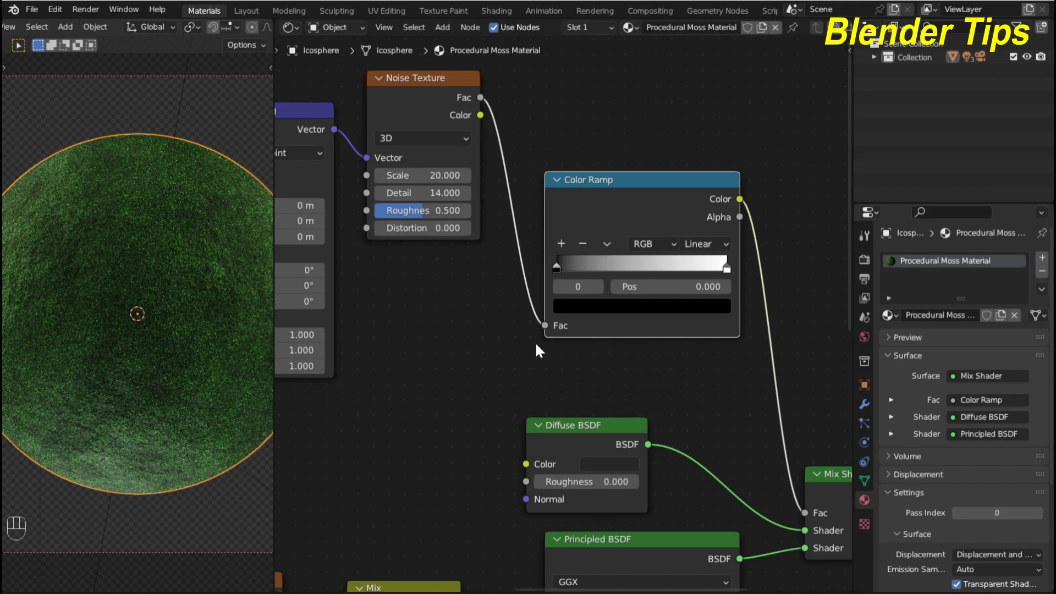
pyautogui.scroll(-3)
pyautogui.middleClick(517, 372)
pyautogui.scroll(3)
pyautogui.scroll(3)
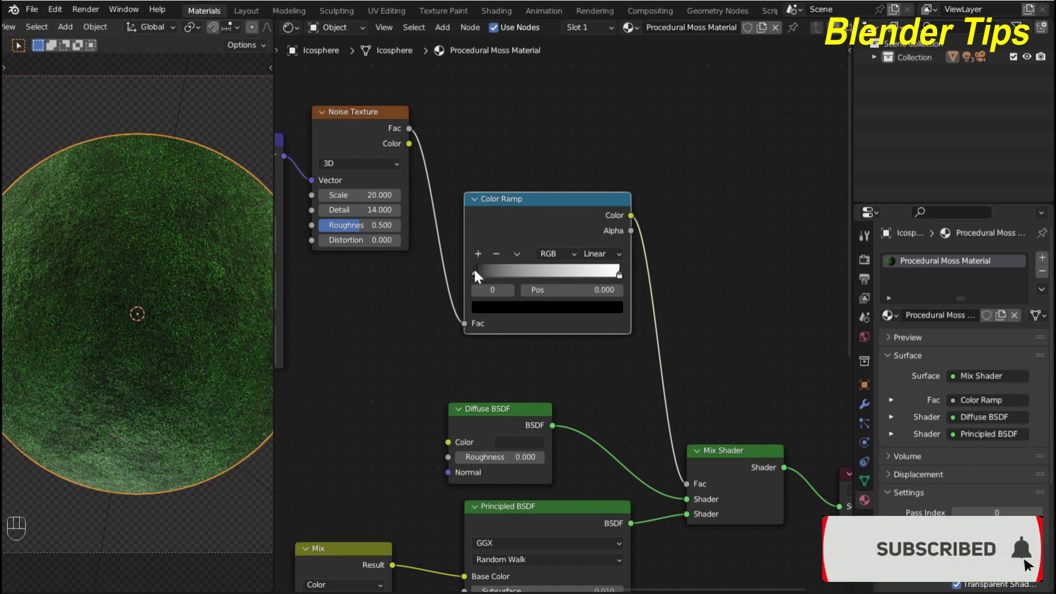
# - Slide the black and white ramp stops together near 0.44 for crisp black patches
pyautogui.moveTo(479, 281); pyautogui.dragTo(541, 277)
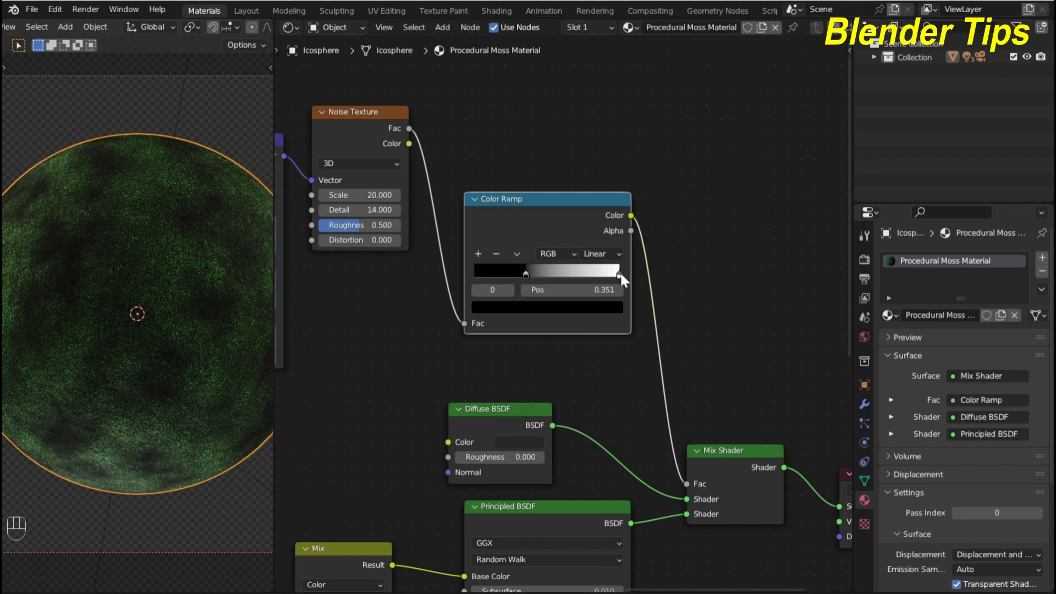
pyautogui.click(625, 281)
pyautogui.click(559, 280)
pyautogui.doubleClick(558, 278)
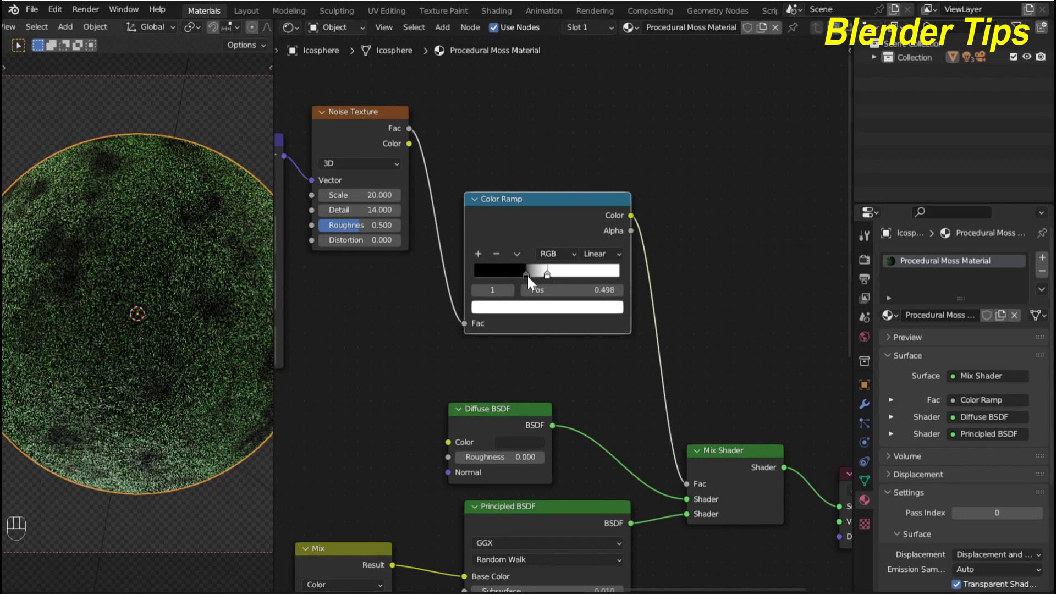
pyautogui.click(531, 281)
pyautogui.click(539, 281)
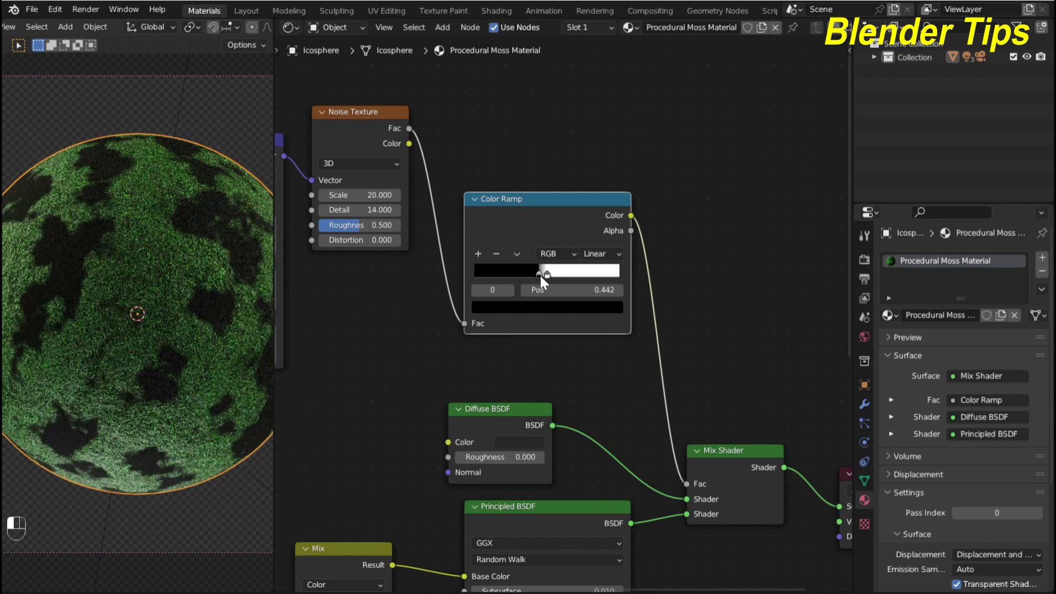
pyautogui.click(547, 280)
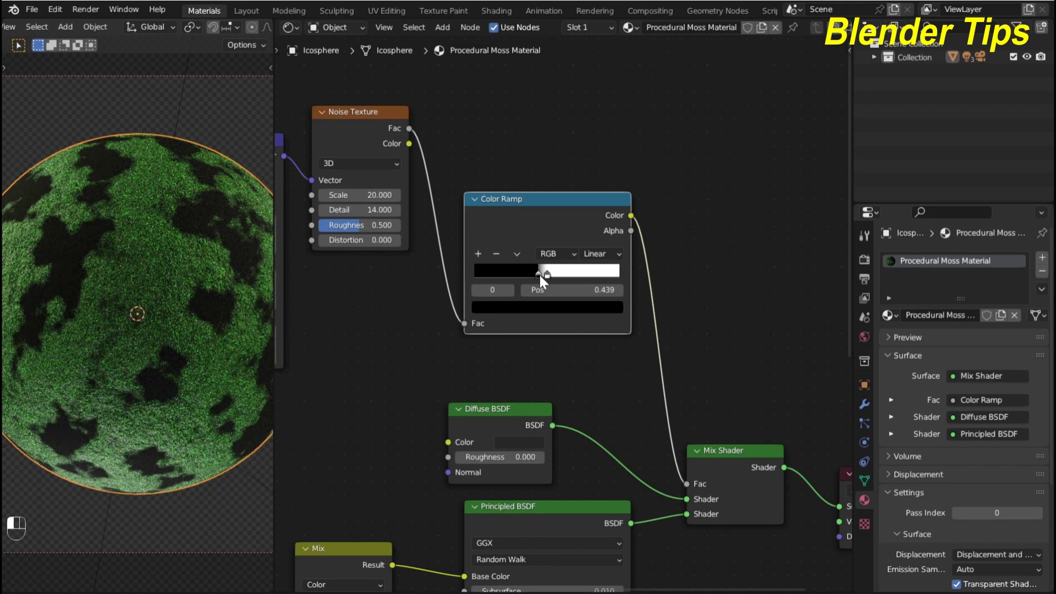
# - Raise the Noise Texture to Scale 20 and Detail 14 for finer patchiness
pyautogui.scroll(-3)
pyautogui.click(330, 319)
pyautogui.scroll(3)
pyautogui.scroll(-3)
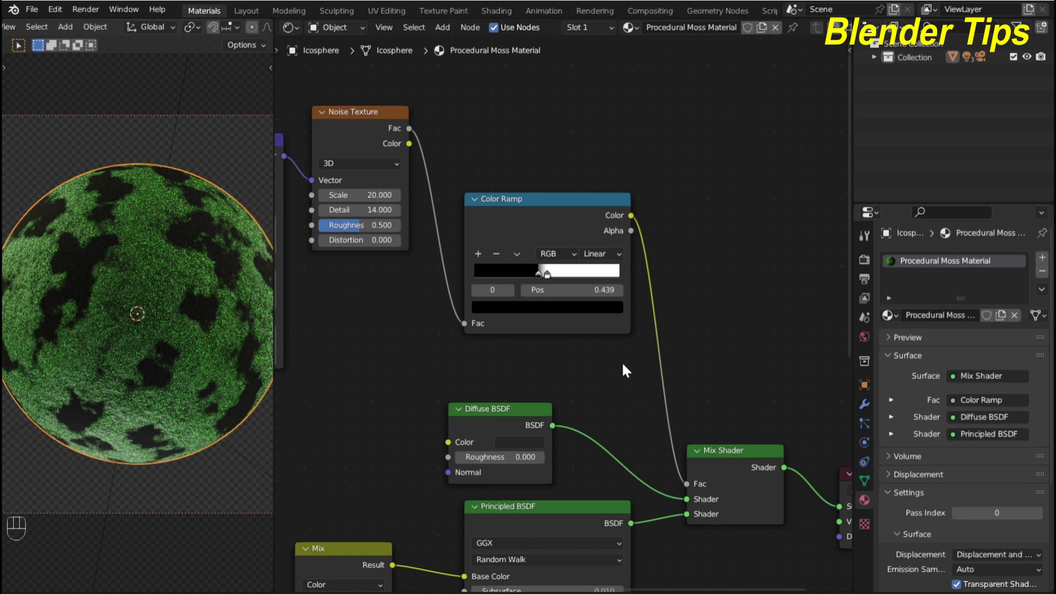
pyautogui.scroll(-3)
pyautogui.moveTo(425, 378); pyautogui.dragTo(437, 240)
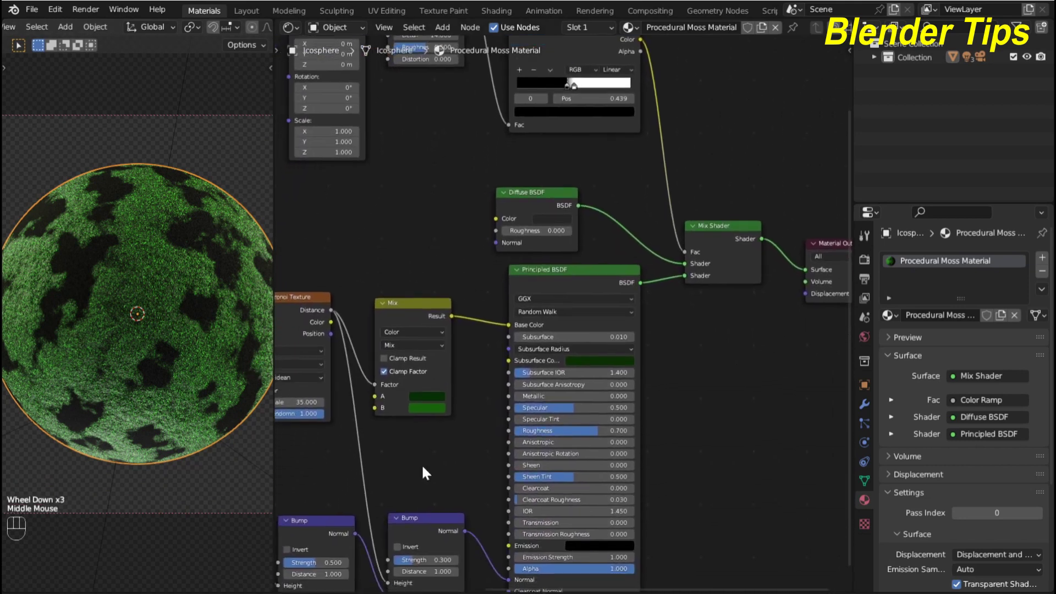
# - Link the Color Ramp colour to Material Output Displacement and drop a Displacement node on that link
pyautogui.moveTo(429, 210); pyautogui.dragTo(419, 340)
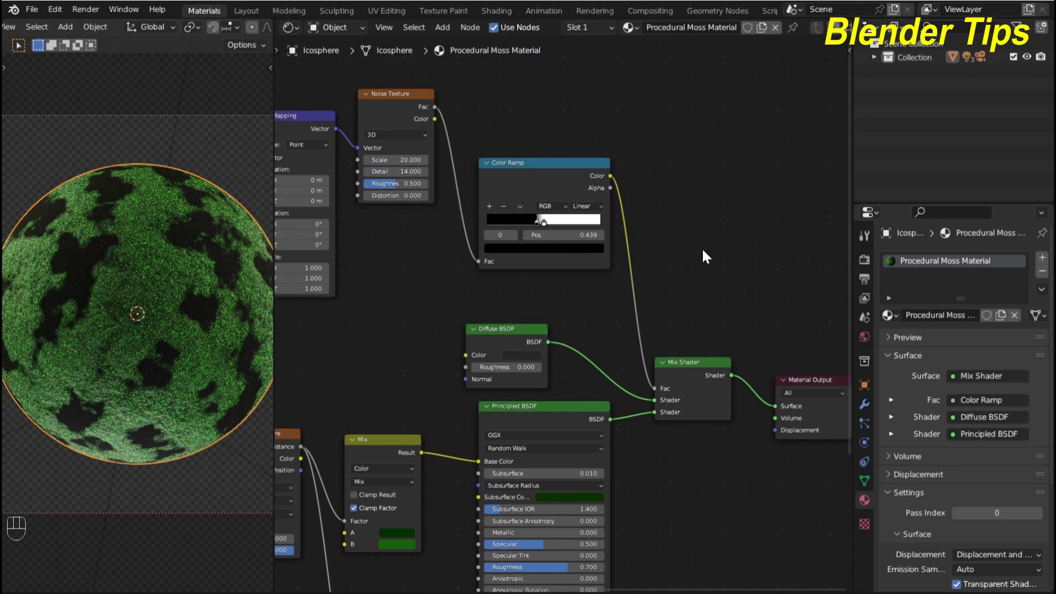
pyautogui.middleClick(706, 255)
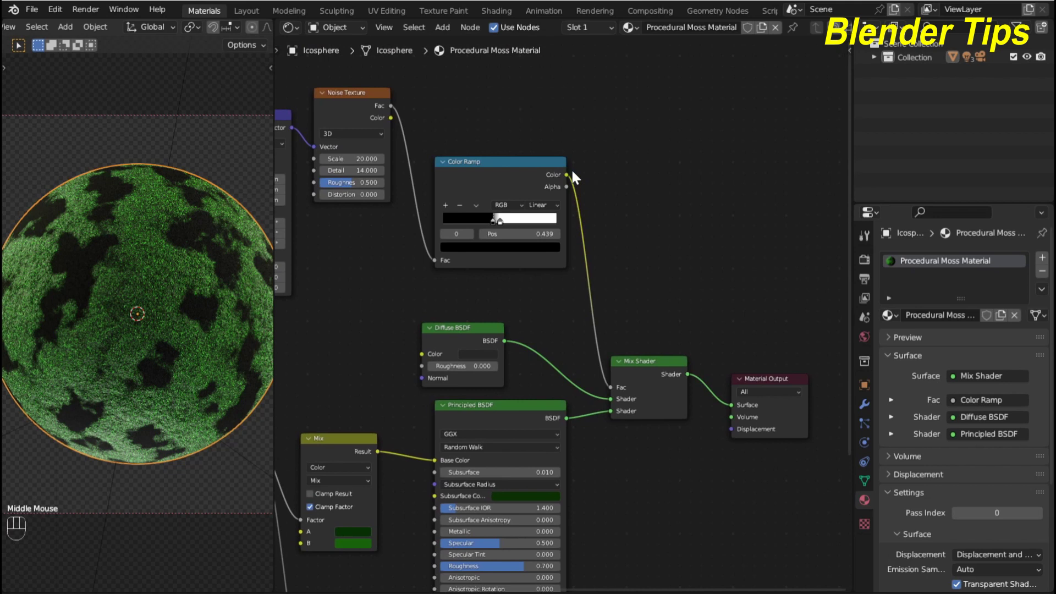
pyautogui.moveTo(573, 178); pyautogui.dragTo(729, 436)
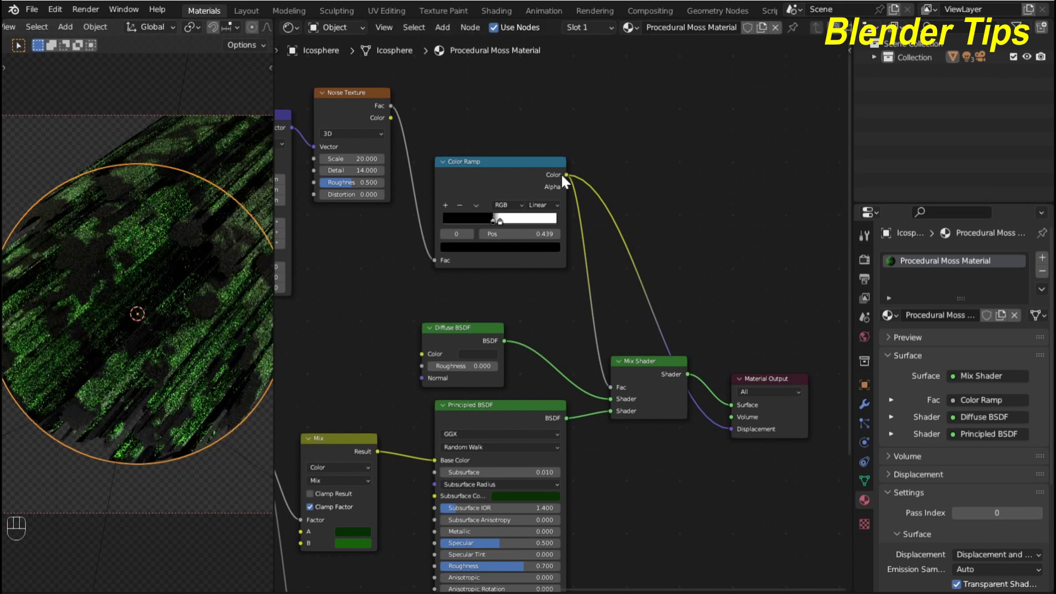
pyautogui.middleClick(566, 179)
pyautogui.click(652, 358)
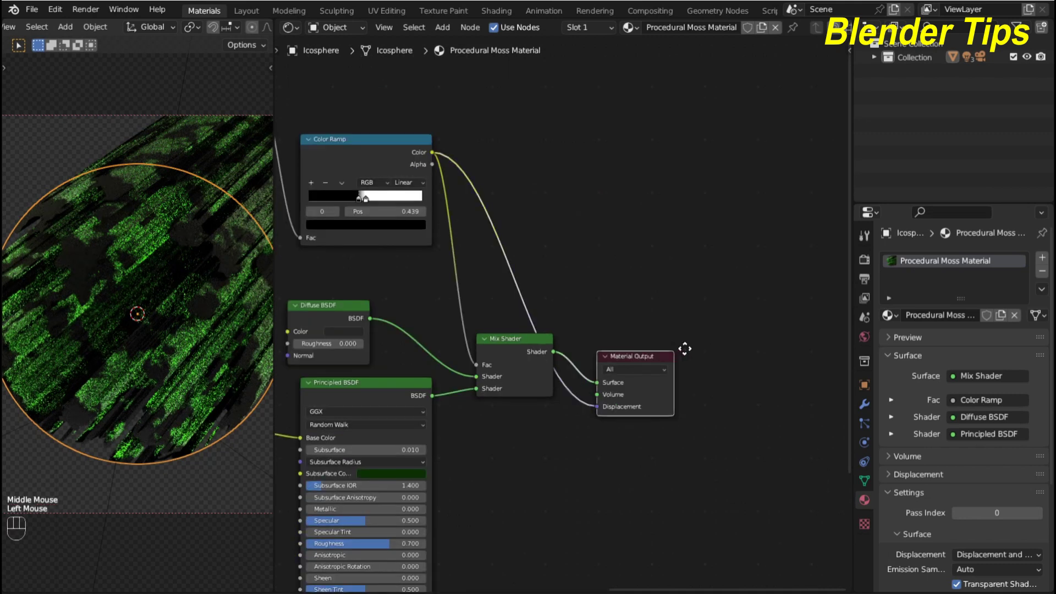
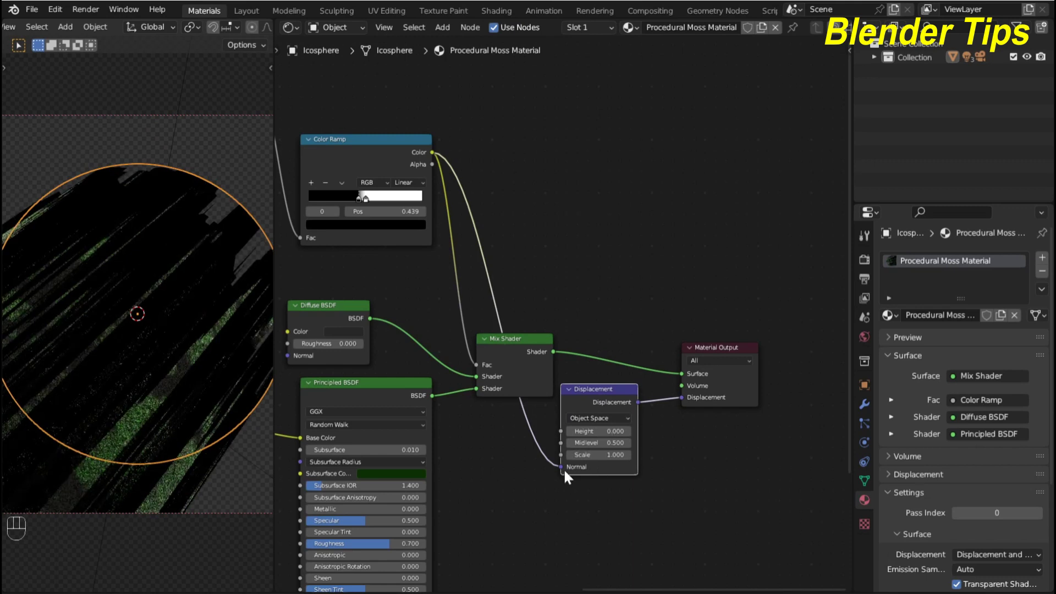
# - Move the ramp link from the Displacement node's Normal to Height with Scale 0.005
pyautogui.click(563, 470)
pyautogui.moveTo(563, 467); pyautogui.dragTo(557, 439)
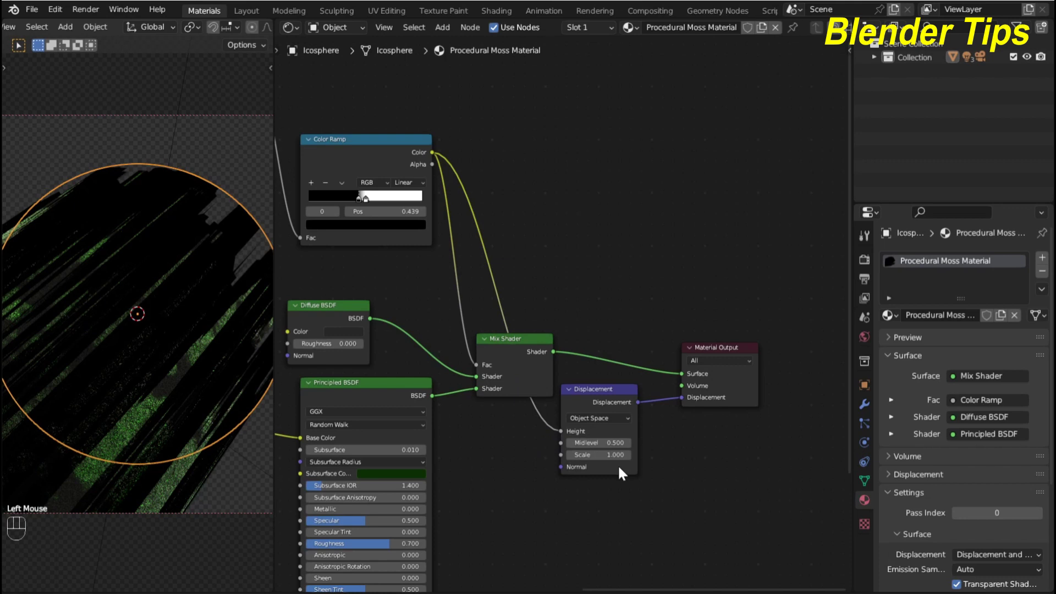
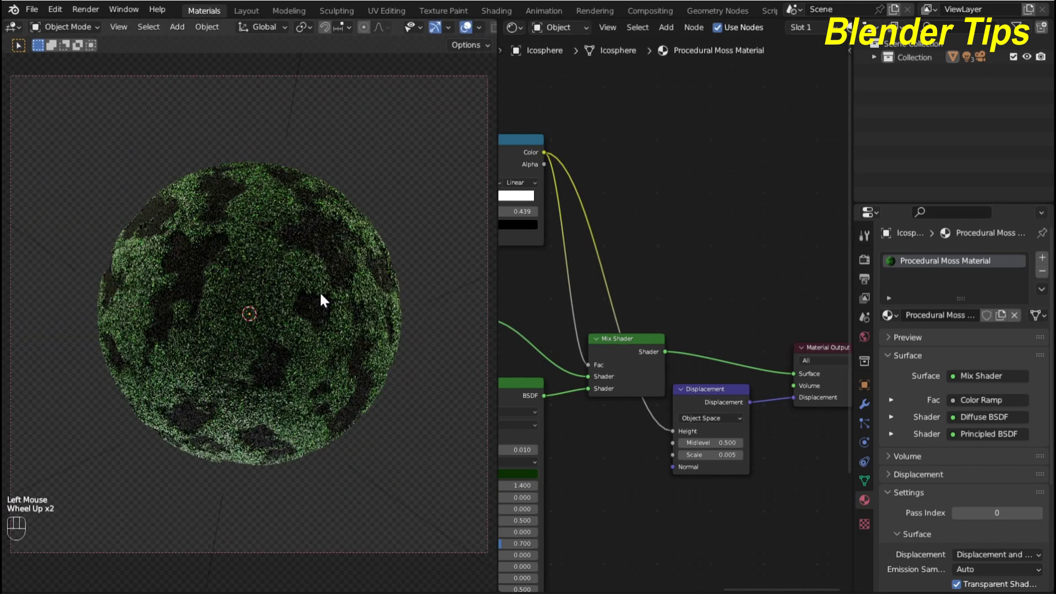
# - Render the mossy sphere with F12 to show green moss with black gaps
pyautogui.scroll(-3)
pyautogui.scroll(3)
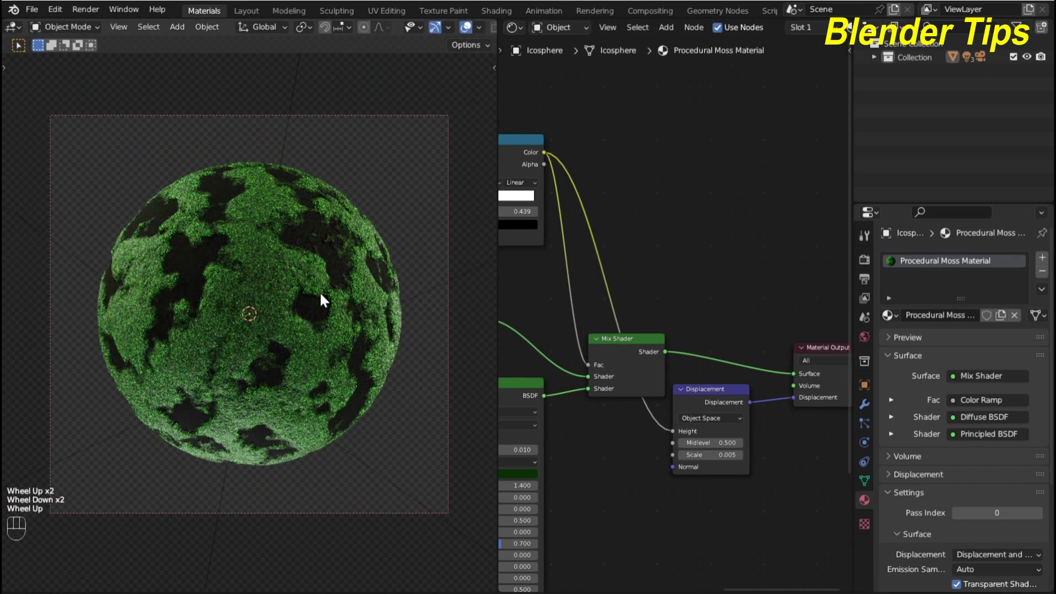
pyautogui.scroll(3)
pyautogui.scroll(-3)
pyautogui.press('F12')
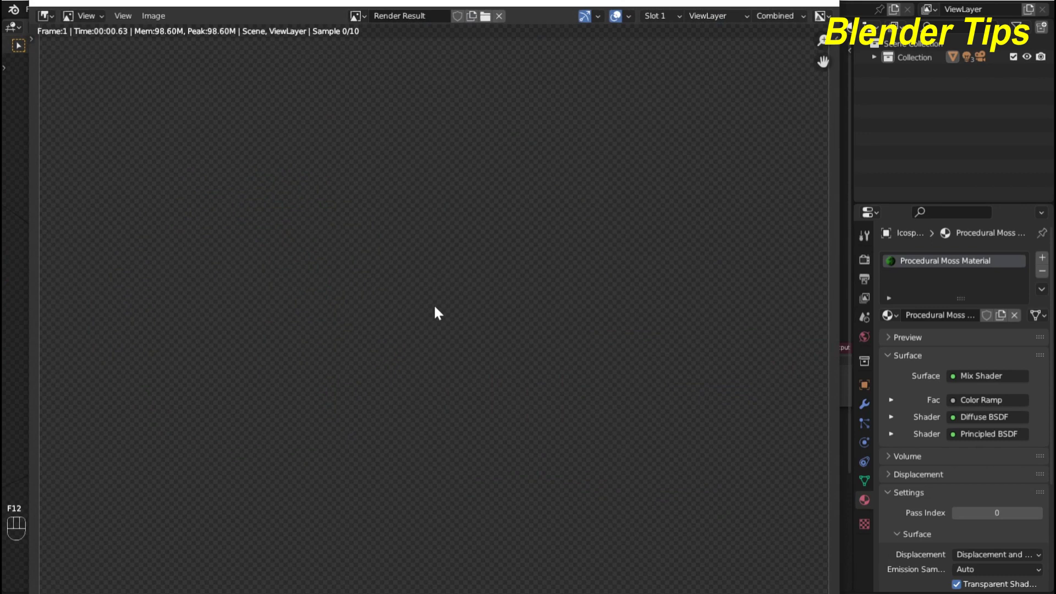